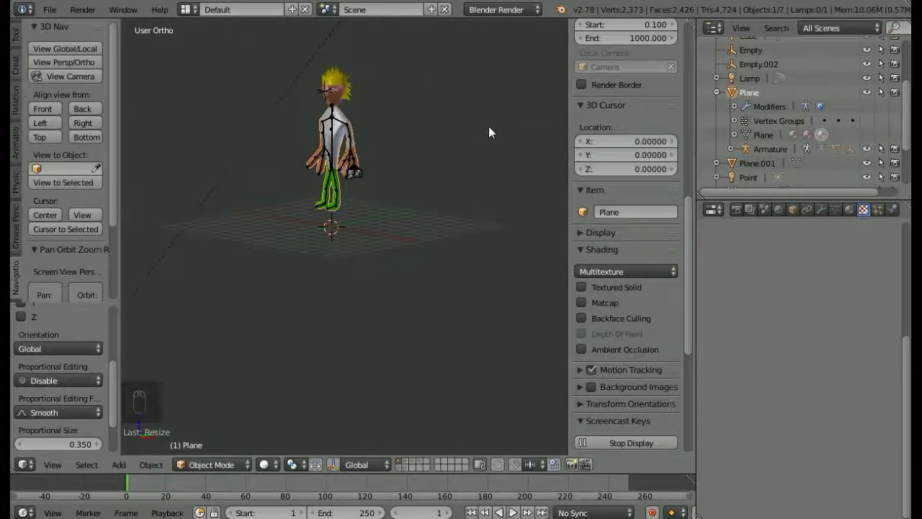
# - Select the camera, then the hemi lamp, in the 3D viewport
pyautogui.moveTo(494, 132); pyautogui.dragTo(372, 138)
pyautogui.moveTo(370, 137); pyautogui.dragTo(435, 178)
pyautogui.moveTo(374, 162); pyautogui.dragTo(318, 138)
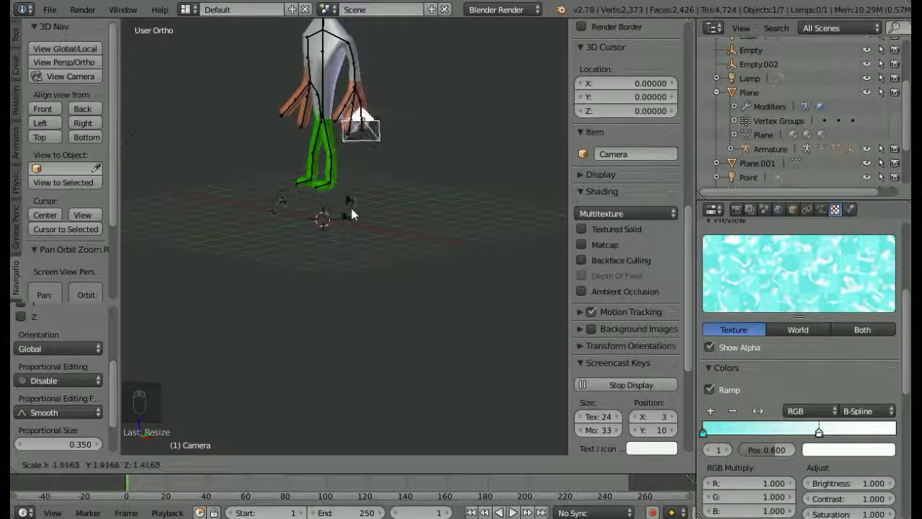
pyautogui.moveTo(382, 78); pyautogui.dragTo(333, 77)
pyautogui.moveTo(333, 76); pyautogui.dragTo(474, 175)
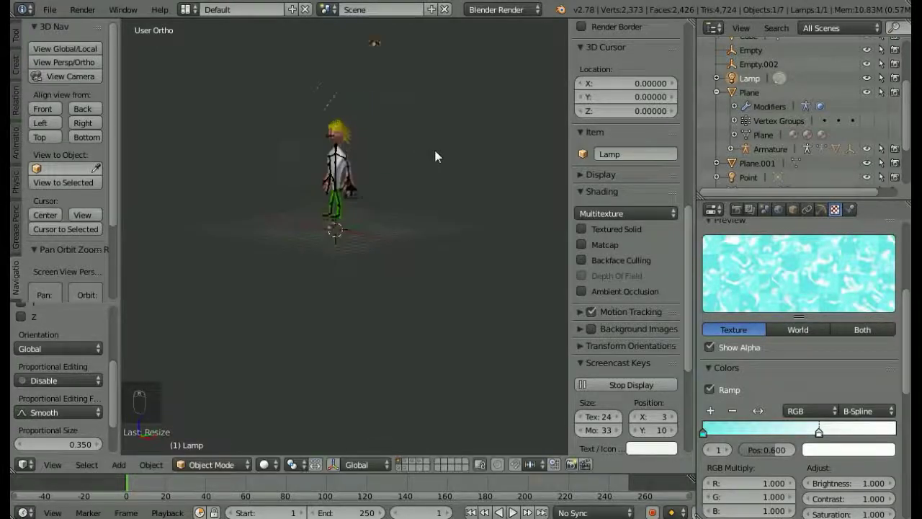
# - Show the lamp's Object Data settings: a Hemi light at energy 1.0
pyautogui.moveTo(438, 152); pyautogui.dragTo(819, 217)
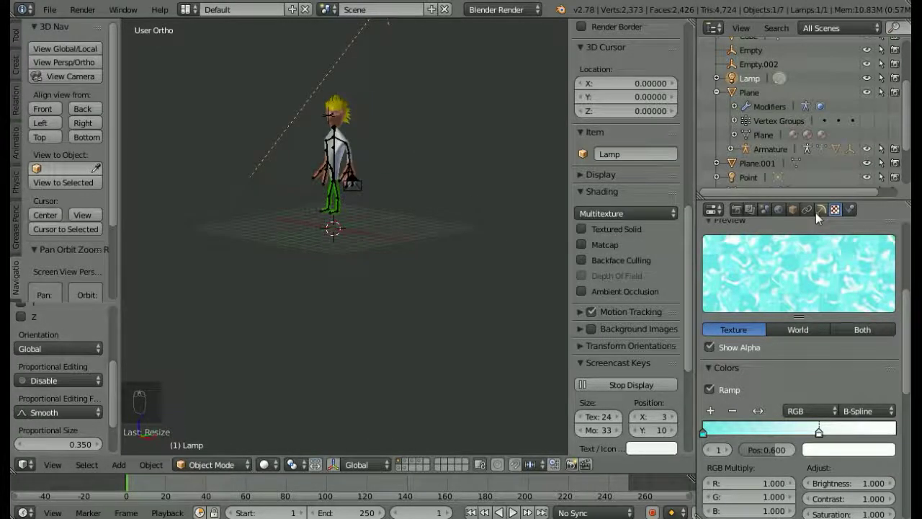
pyautogui.moveTo(821, 216); pyautogui.dragTo(809, 461)
pyautogui.moveTo(792, 498); pyautogui.dragTo(711, 248)
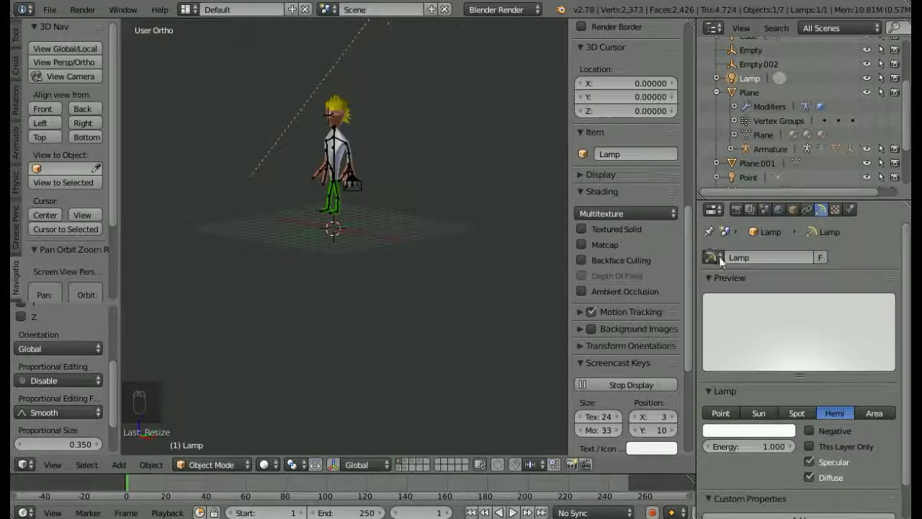
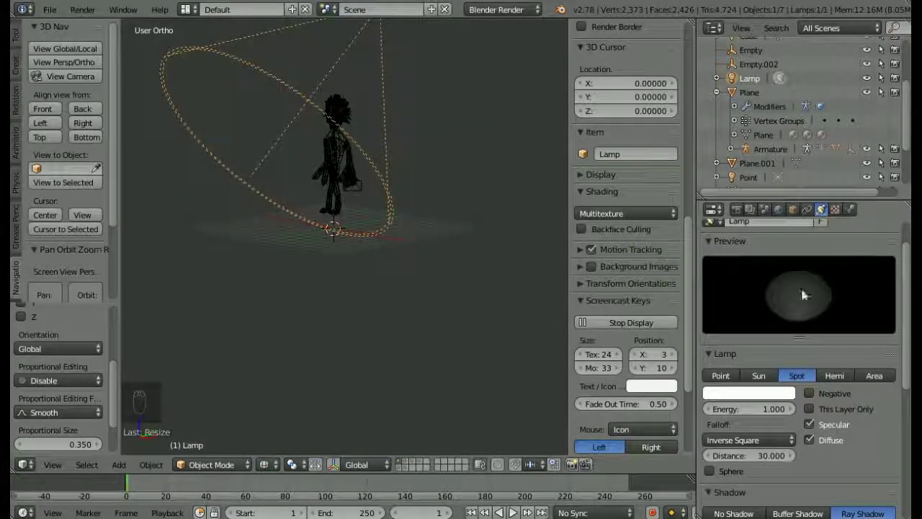
# - Place the shadow-casting Spot lamp above the character and select the camera
pyautogui.moveTo(285, 126); pyautogui.dragTo(907, 317)
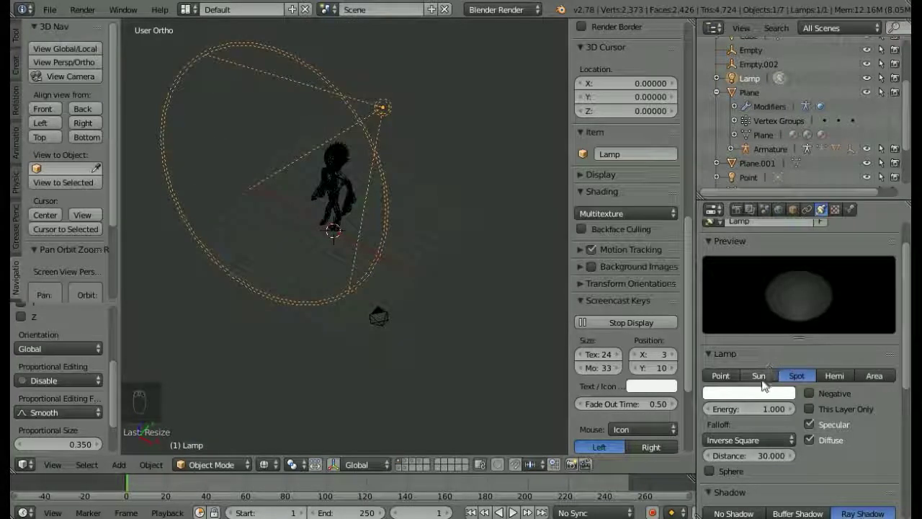
pyautogui.moveTo(832, 375); pyautogui.dragTo(387, 316)
pyautogui.rightClick(387, 316)
pyautogui.click(387, 315)
# - In Front view, raise the camera to roughly the character's head height
pyautogui.moveTo(378, 320); pyautogui.dragTo(271, 217)
pyautogui.moveTo(425, 139); pyautogui.dragTo(51, 110)
pyautogui.click(51, 110)
pyautogui.moveTo(51, 111); pyautogui.dragTo(484, 252)
pyautogui.moveTo(485, 252); pyautogui.dragTo(481, 289)
pyautogui.moveTo(481, 289); pyautogui.dragTo(470, 250)
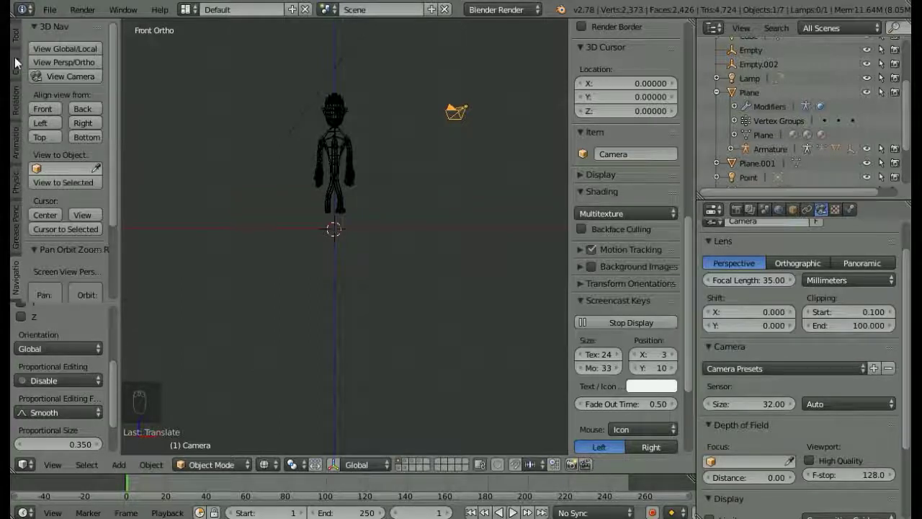
# - Add a new Empty to the scene from Create > Other
pyautogui.moveTo(20, 62); pyautogui.dragTo(87, 246)
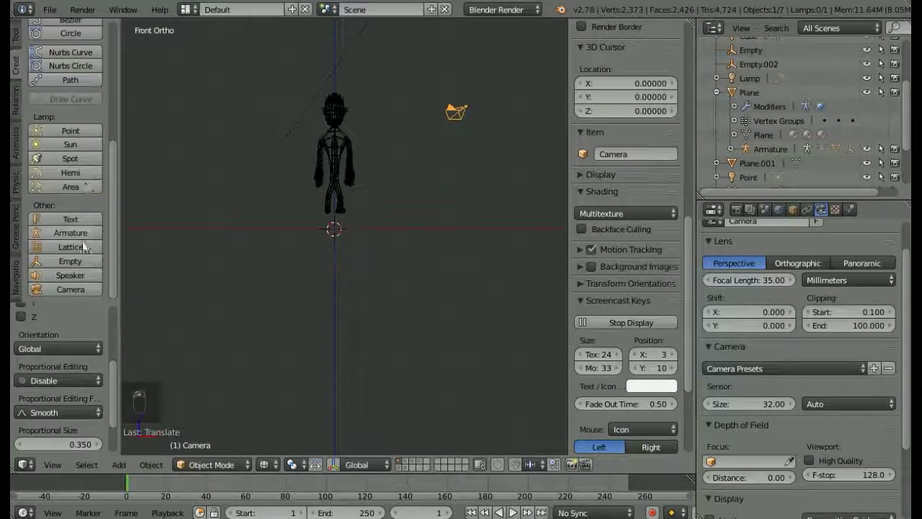
pyautogui.moveTo(85, 263); pyautogui.dragTo(418, 283)
pyautogui.moveTo(417, 283); pyautogui.dragTo(410, 306)
pyautogui.moveTo(410, 306); pyautogui.dragTo(505, 195)
pyautogui.moveTo(506, 196); pyautogui.dragTo(494, 107)
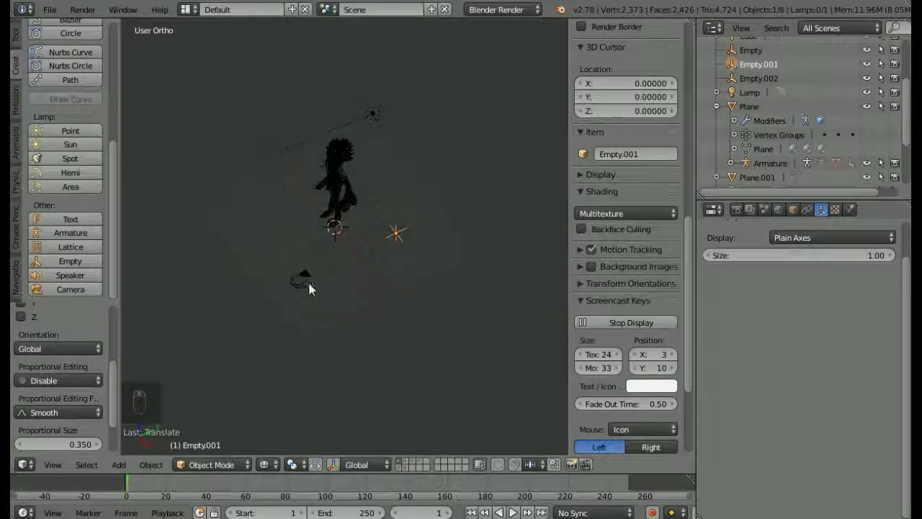
# - In Top view move the empty onto the ground between character and camera, then reselect the camera
pyautogui.moveTo(368, 295); pyautogui.dragTo(22, 299)
pyautogui.moveTo(22, 299); pyautogui.dragTo(417, 94)
pyautogui.moveTo(393, 139); pyautogui.dragTo(417, 94)
pyautogui.moveTo(417, 94); pyautogui.dragTo(468, 247)
pyautogui.moveTo(464, 249); pyautogui.dragTo(51, 135)
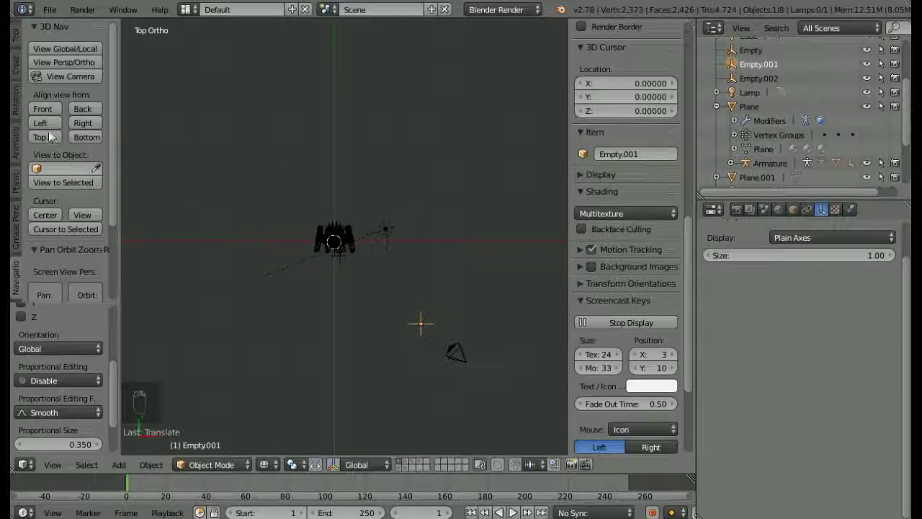
pyautogui.moveTo(38, 113); pyautogui.dragTo(372, 316)
pyautogui.moveTo(371, 308); pyautogui.dragTo(376, 356)
pyautogui.click(350, 253)
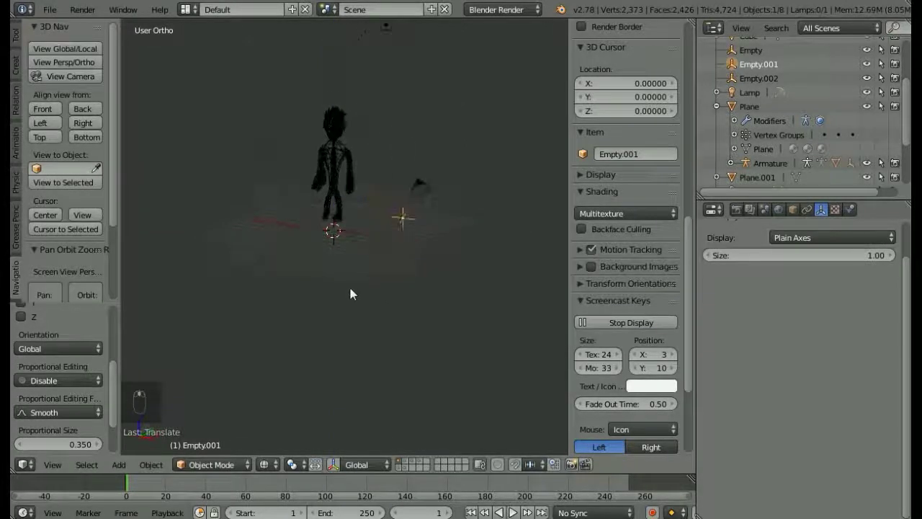
pyautogui.middleClick(372, 428)
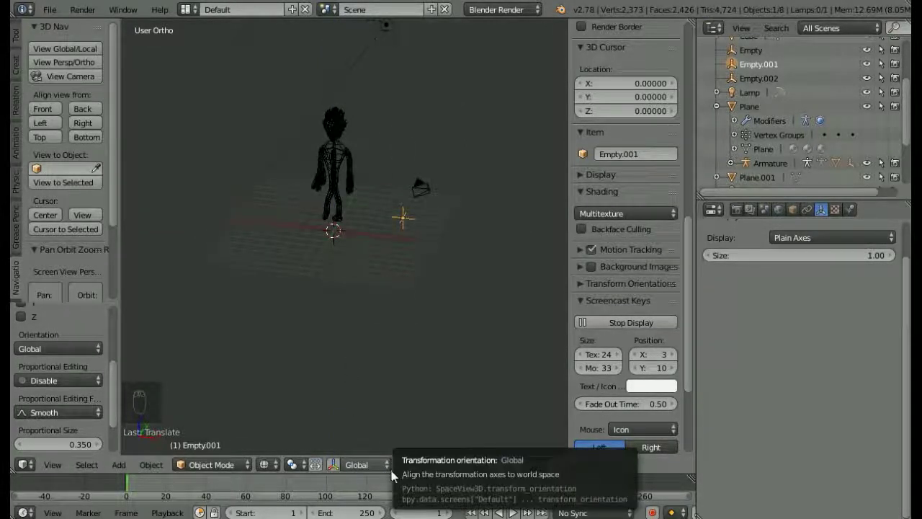
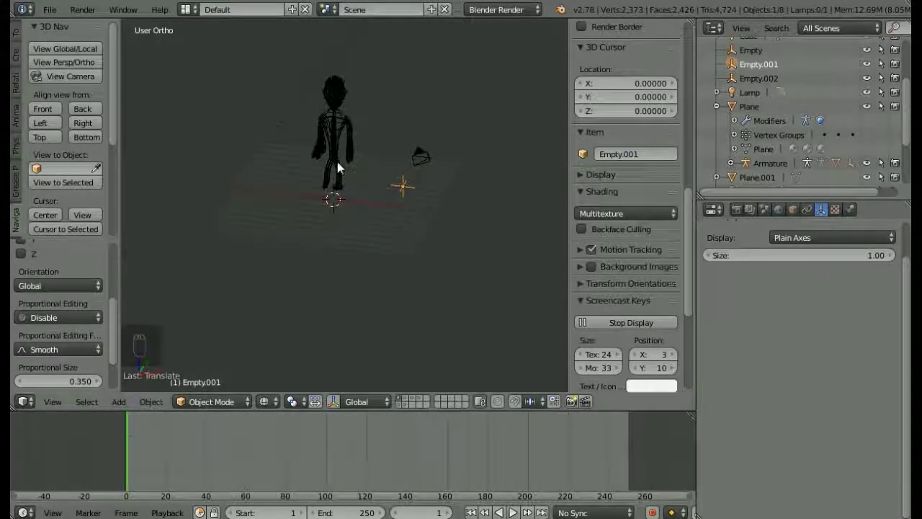
pyautogui.click(430, 166)
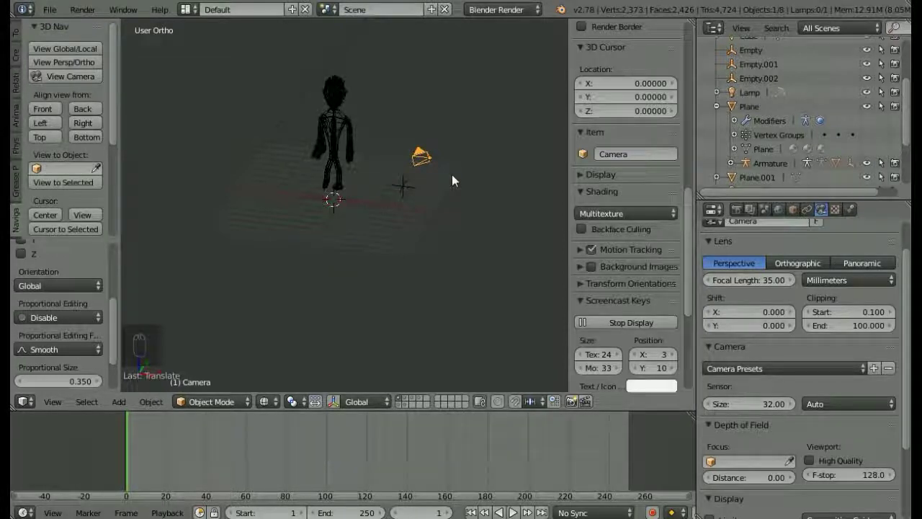
# - Insert a LocRotScale keyframe on the camera
pyautogui.moveTo(511, 182); pyautogui.dragTo(468, 185)
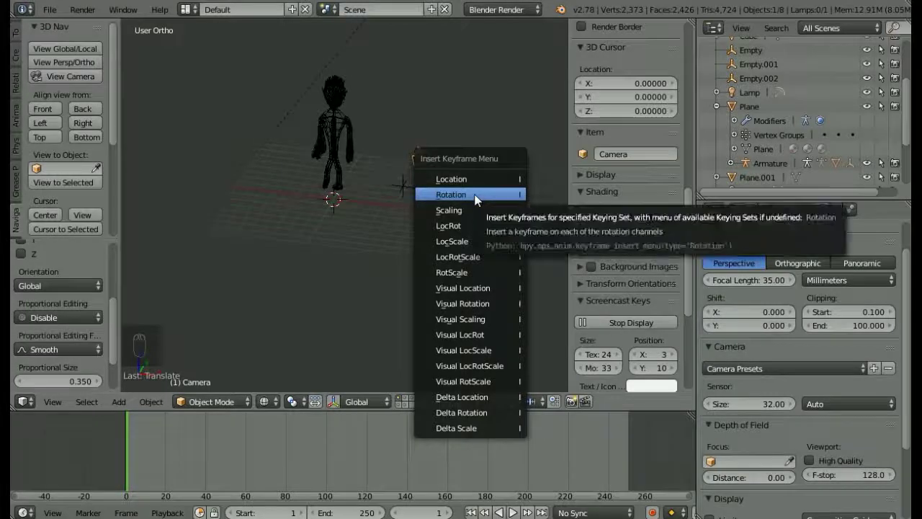
pyautogui.moveTo(479, 220); pyautogui.dragTo(479, 250)
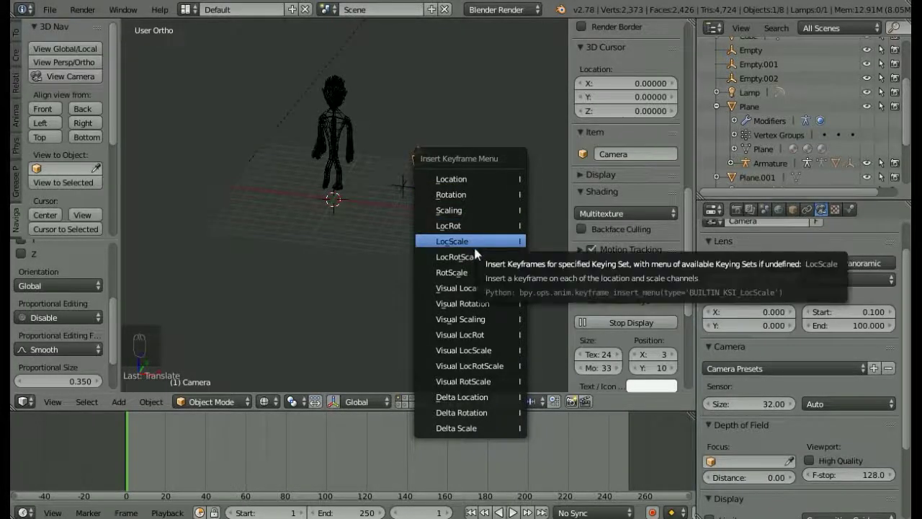
pyautogui.moveTo(473, 270); pyautogui.dragTo(351, 255)
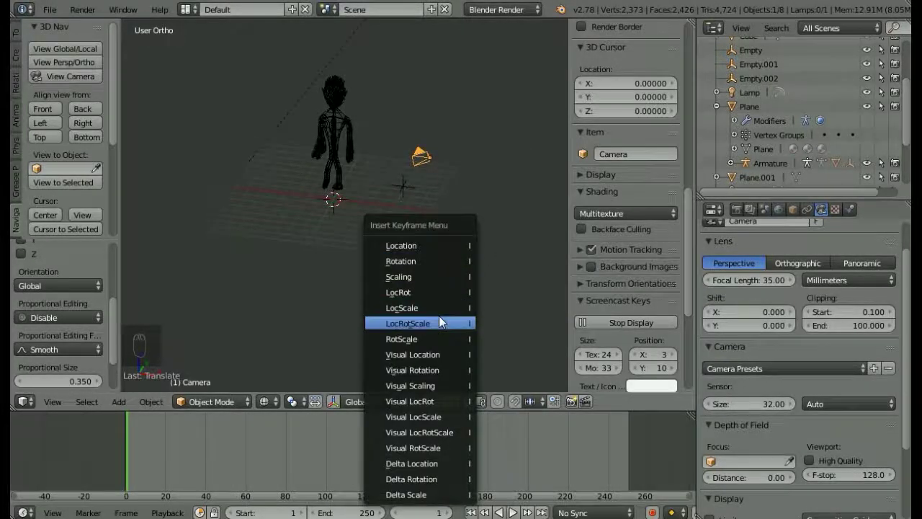
pyautogui.moveTo(444, 321); pyautogui.dragTo(444, 321)
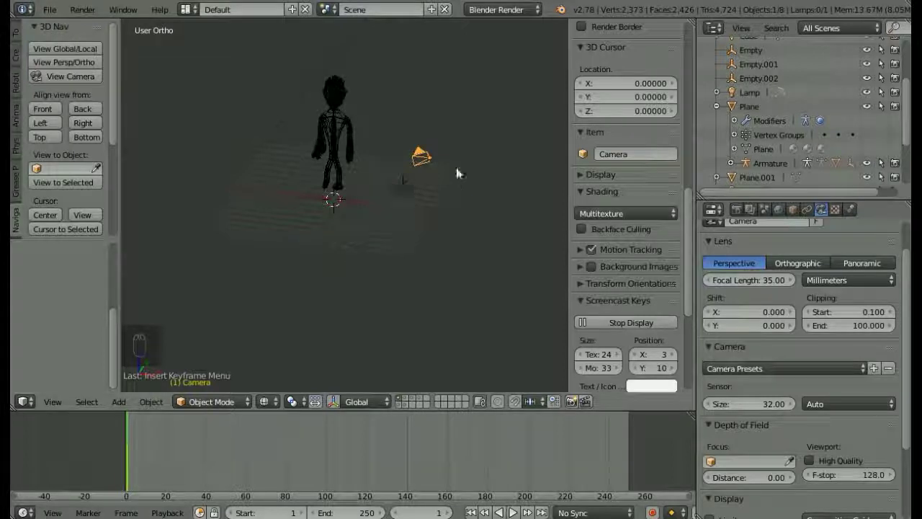
# - Move the camera closer to the character in Top view and set the frame to 60
pyautogui.moveTo(440, 174); pyautogui.dragTo(414, 159)
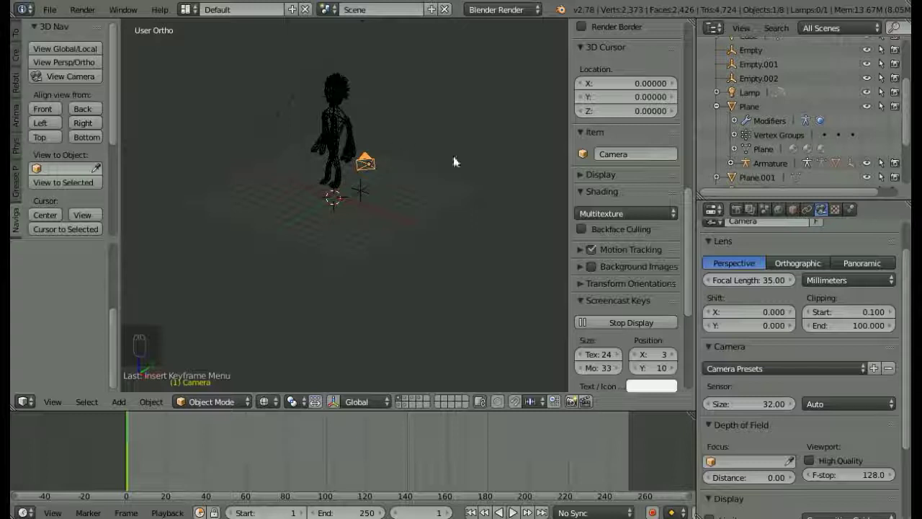
pyautogui.moveTo(459, 161); pyautogui.dragTo(441, 164)
pyautogui.moveTo(57, 141); pyautogui.dragTo(378, 162)
pyautogui.moveTo(440, 154); pyautogui.dragTo(469, 148)
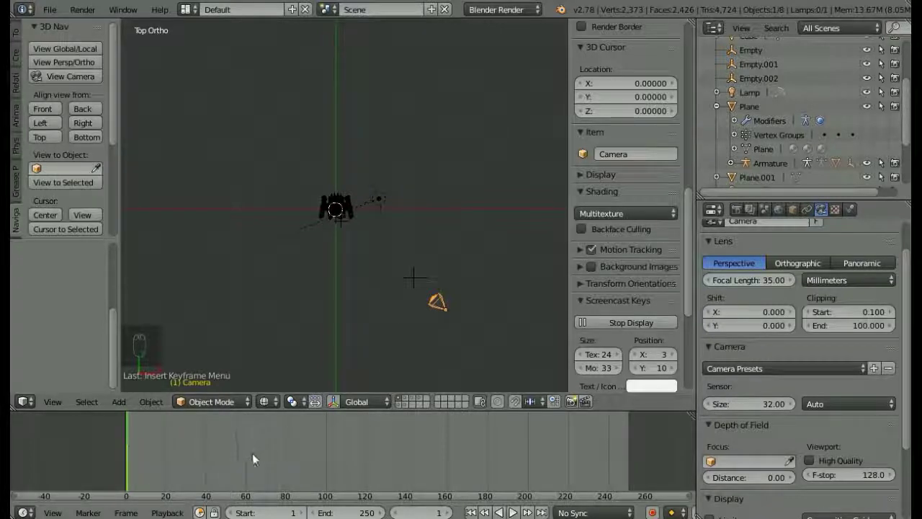
pyautogui.moveTo(247, 461); pyautogui.dragTo(241, 459)
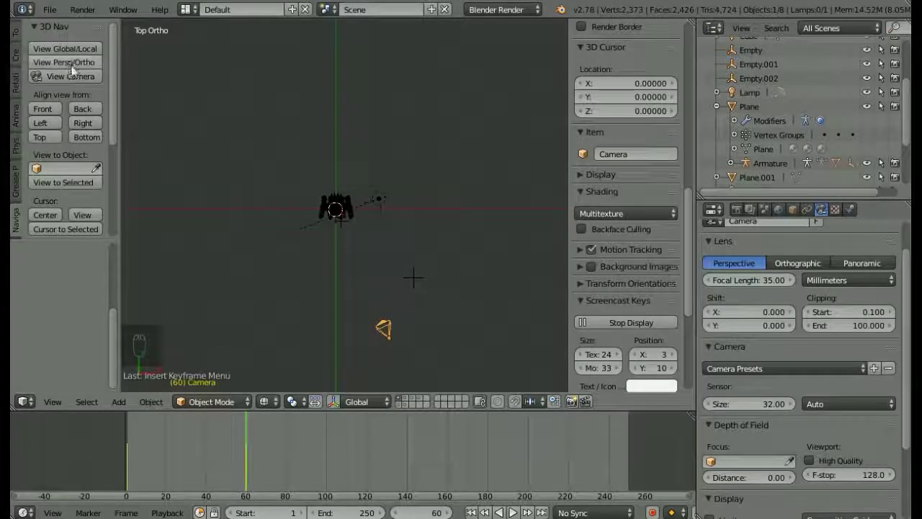
# - Play the animation through the camera, stop at frame 120 and switch to Top view
pyautogui.click(76, 71)
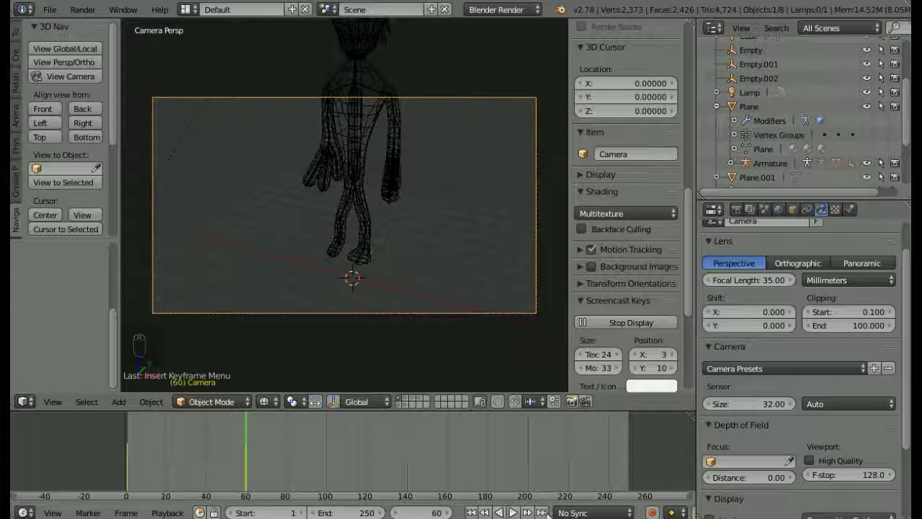
pyautogui.moveTo(227, 434); pyautogui.dragTo(204, 435)
pyautogui.moveTo(146, 434); pyautogui.dragTo(109, 434)
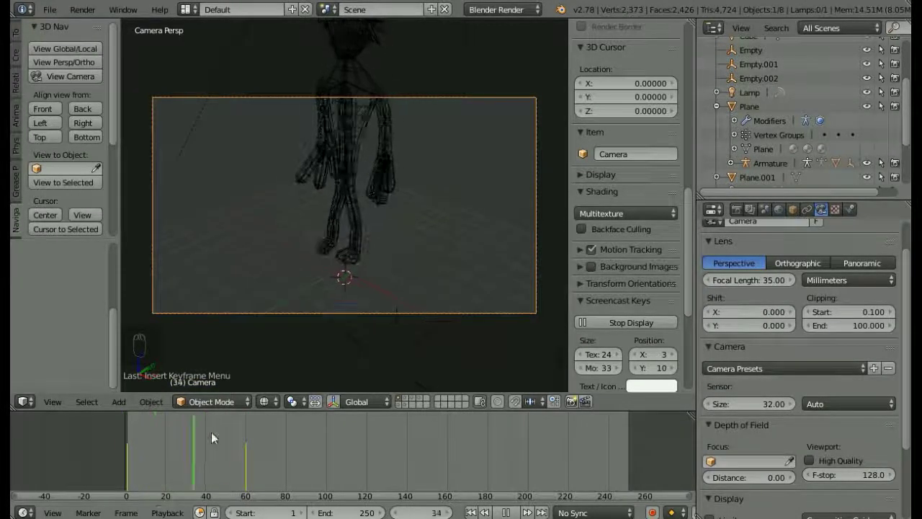
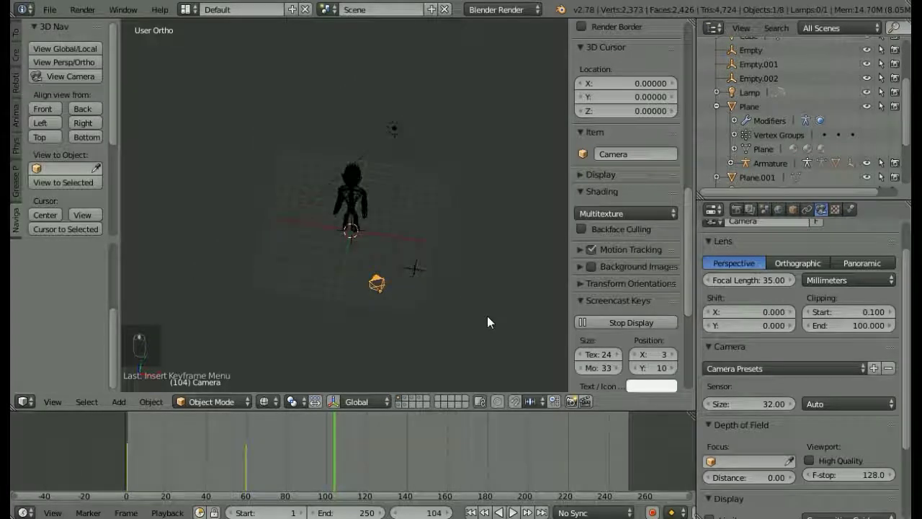
pyautogui.moveTo(337, 473); pyautogui.dragTo(388, 474)
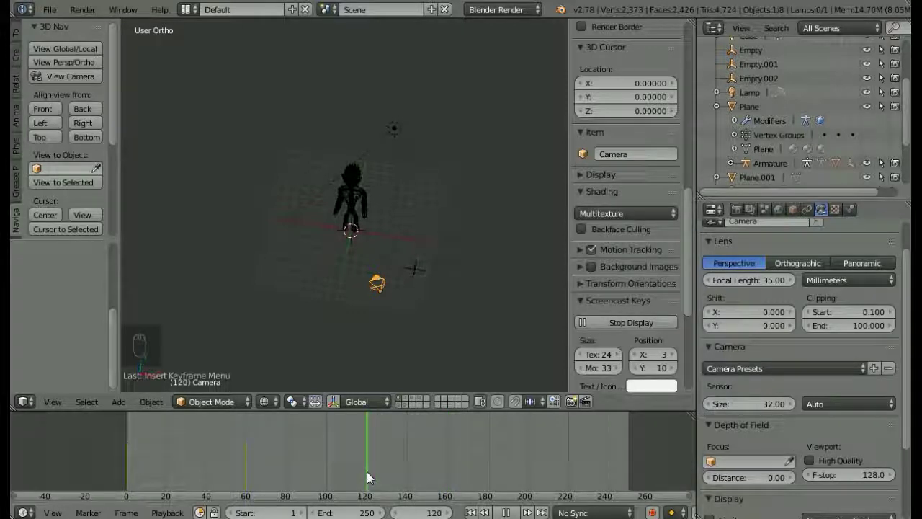
pyautogui.click(52, 147)
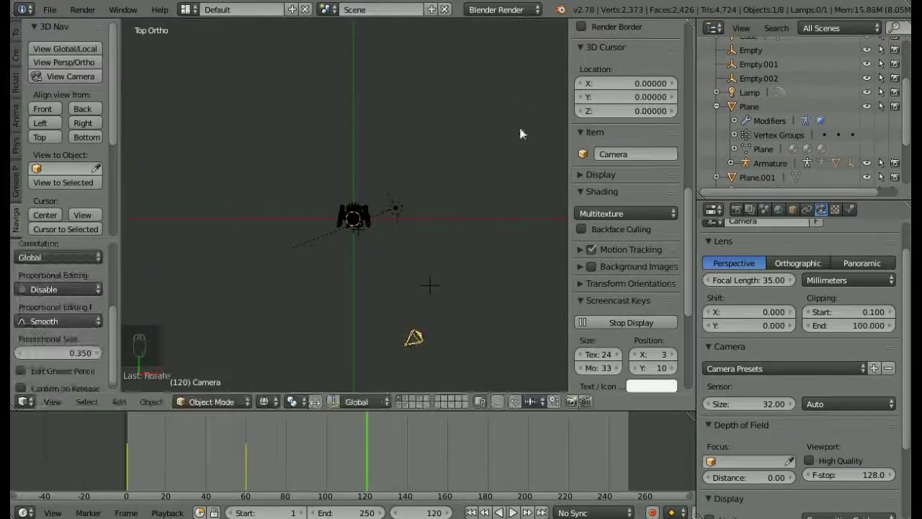
# - Move the camera further around the character at frame 120
pyautogui.moveTo(519, 194); pyautogui.dragTo(419, 142)
pyautogui.click(419, 142)
pyautogui.moveTo(410, 130); pyautogui.dragTo(371, 94)
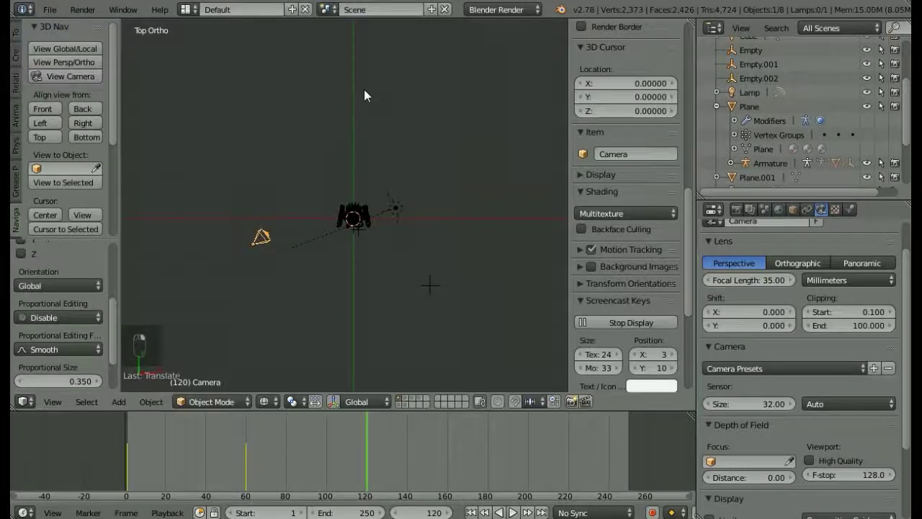
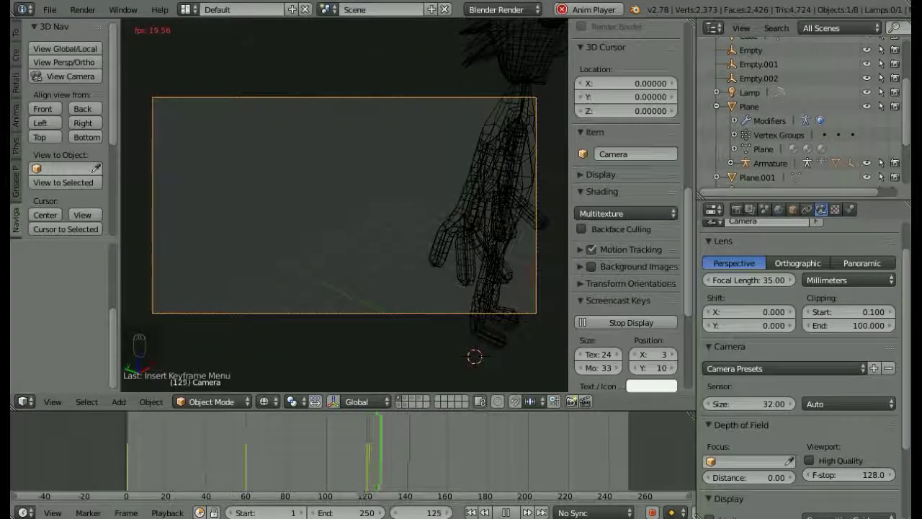
# - Move Empty.001 about -13 along X toward the character, then reselect the camera
pyautogui.moveTo(810, 156); pyautogui.dragTo(420, 149)
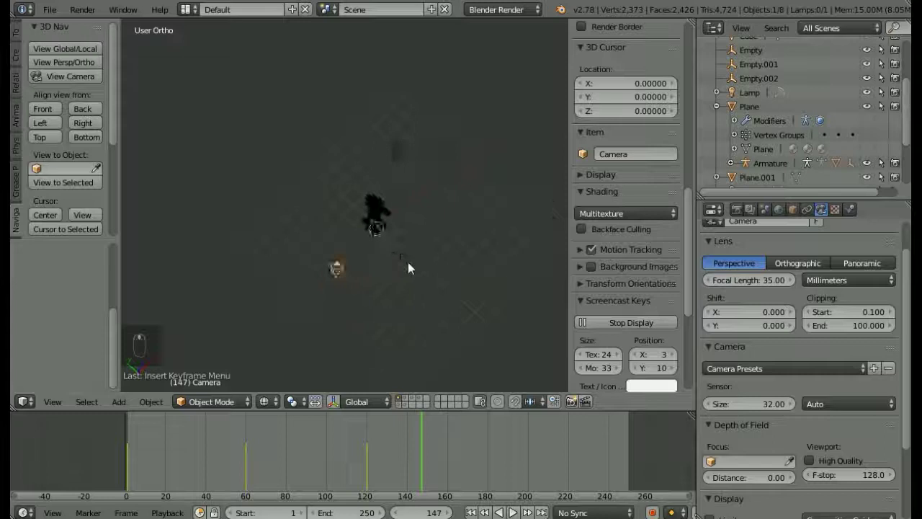
pyautogui.moveTo(466, 211); pyautogui.dragTo(474, 179)
pyautogui.middleClick(474, 180)
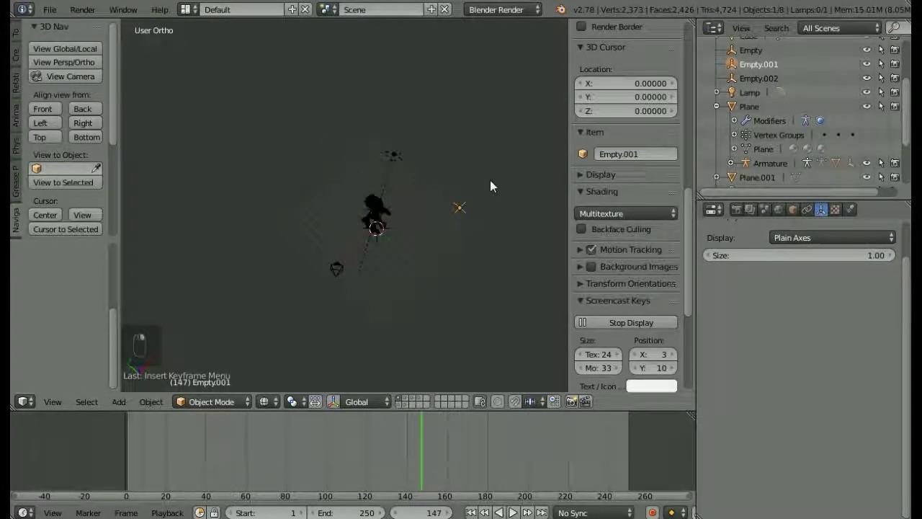
pyautogui.moveTo(486, 181); pyautogui.dragTo(378, 231)
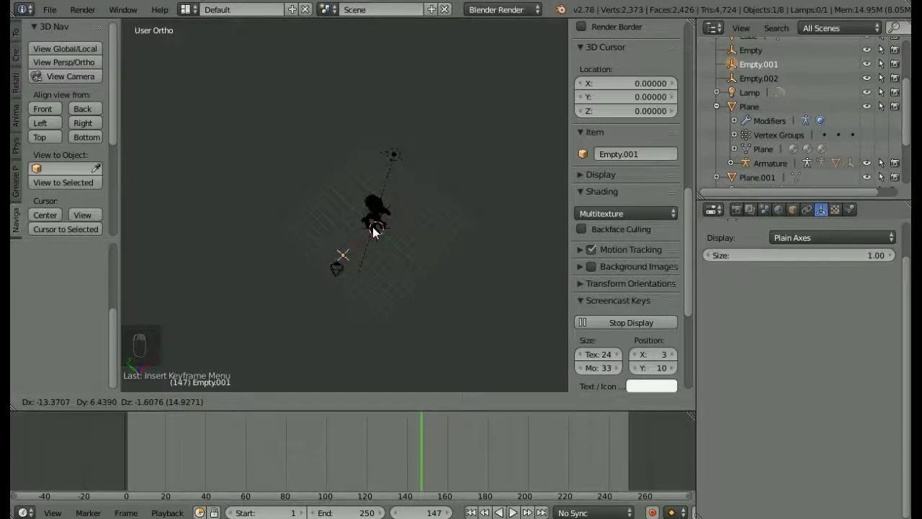
pyautogui.moveTo(342, 273); pyautogui.dragTo(818, 216)
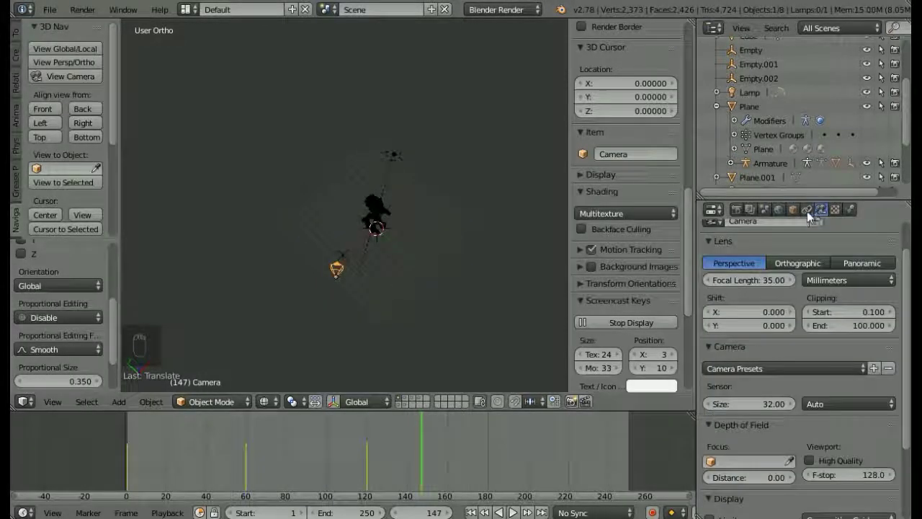
# - Add a Track To constraint to the camera from the Object Constraints tab
pyautogui.rightClick(784, 267)
pyautogui.moveTo(782, 260); pyautogui.dragTo(786, 244)
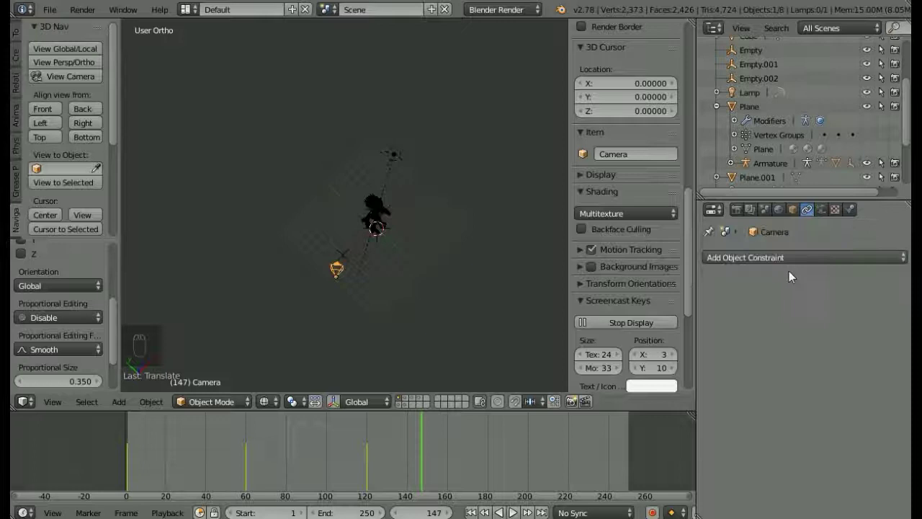
pyautogui.moveTo(771, 259); pyautogui.dragTo(749, 394)
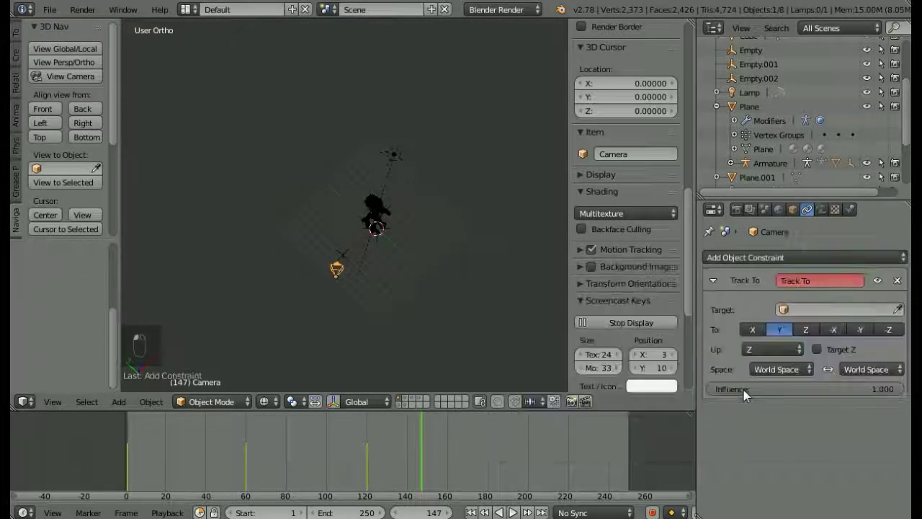
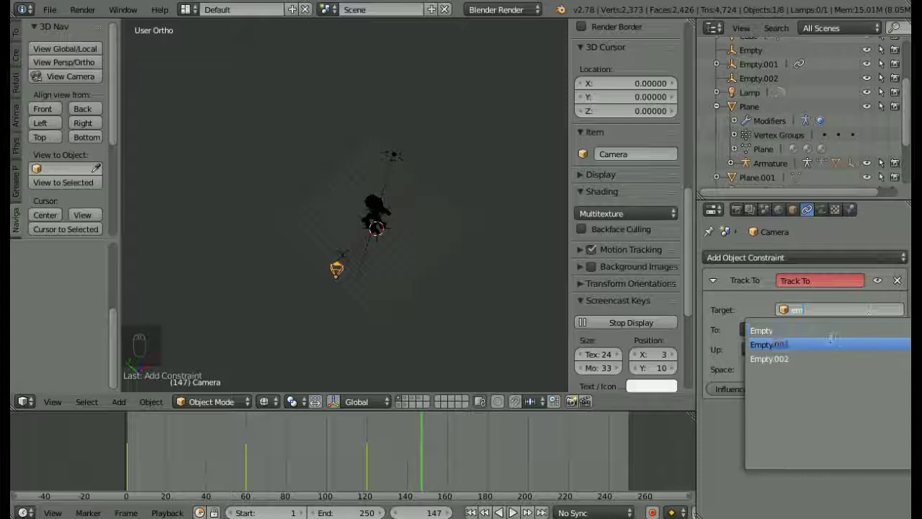
# - Set Empty.001 as the Track To target and check the camera's aim in the viewport
pyautogui.moveTo(395, 290); pyautogui.dragTo(394, 286)
pyautogui.moveTo(403, 276); pyautogui.dragTo(370, 200)
pyautogui.moveTo(359, 193); pyautogui.dragTo(450, 205)
pyautogui.moveTo(450, 205); pyautogui.dragTo(810, 156)
pyautogui.click(899, 283)
pyautogui.moveTo(555, 222); pyautogui.dragTo(534, 193)
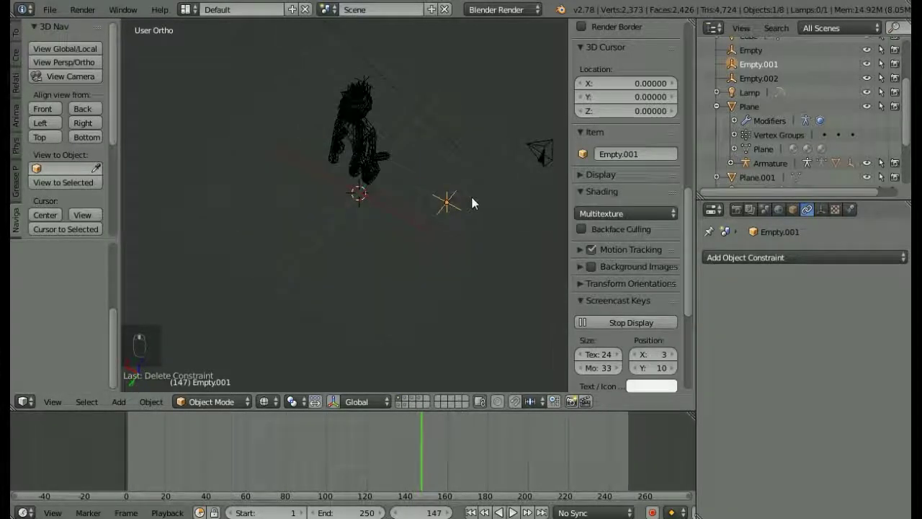
pyautogui.moveTo(840, 314); pyautogui.dragTo(809, 339)
pyautogui.middleClick(809, 339)
pyautogui.moveTo(805, 333); pyautogui.dragTo(500, 193)
pyautogui.moveTo(486, 187); pyautogui.dragTo(459, 142)
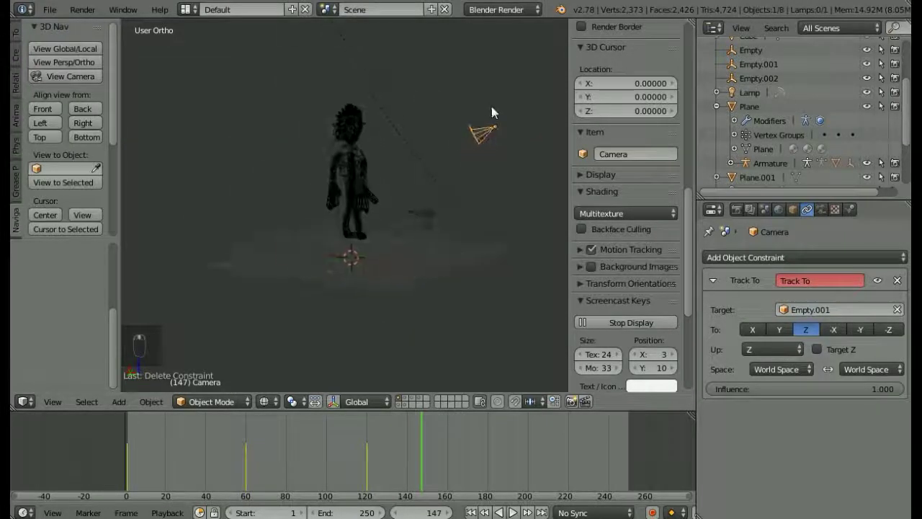
pyautogui.moveTo(497, 111); pyautogui.dragTo(453, 229)
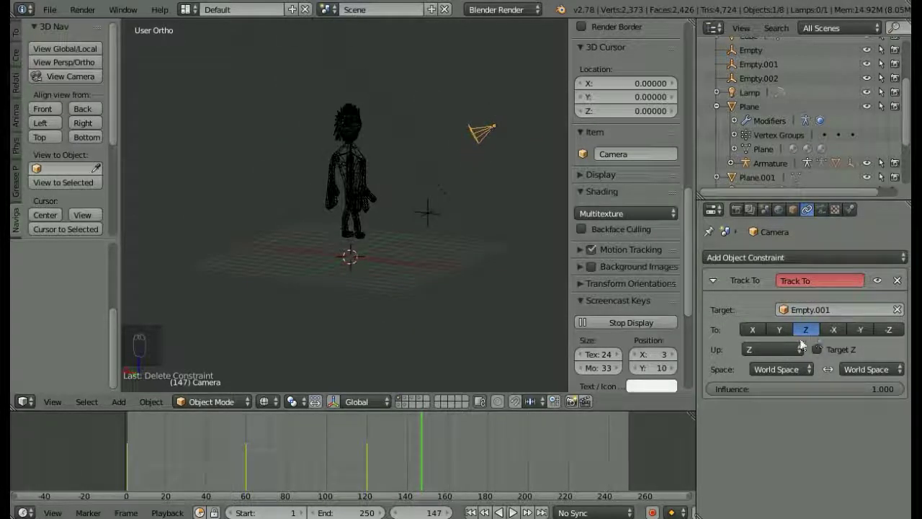
# - Try Up axes Y, X and Z, Target Z on, and tracking along Y
pyautogui.click(771, 332)
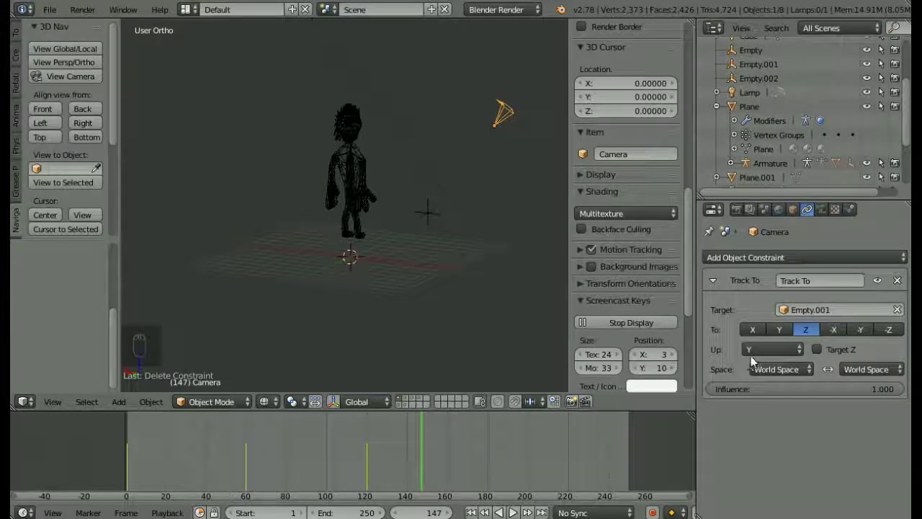
pyautogui.moveTo(867, 335); pyautogui.dragTo(792, 351)
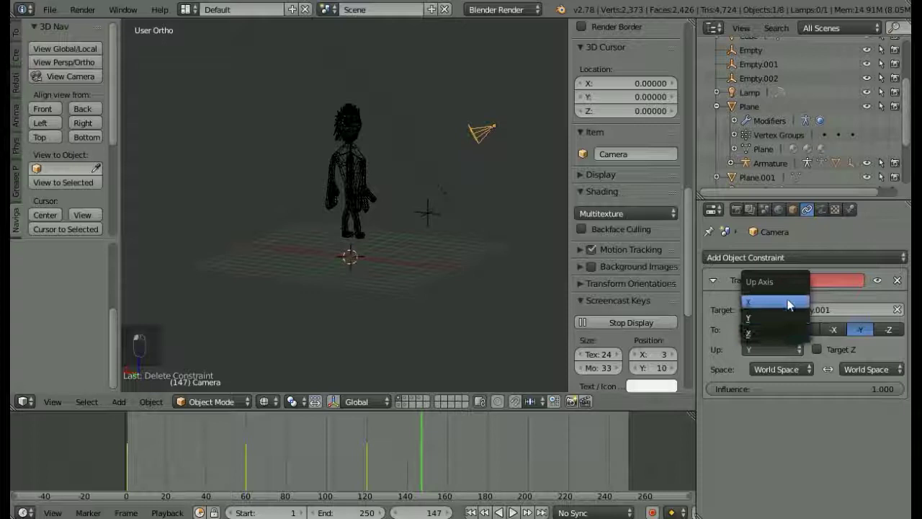
pyautogui.moveTo(791, 346); pyautogui.dragTo(791, 322)
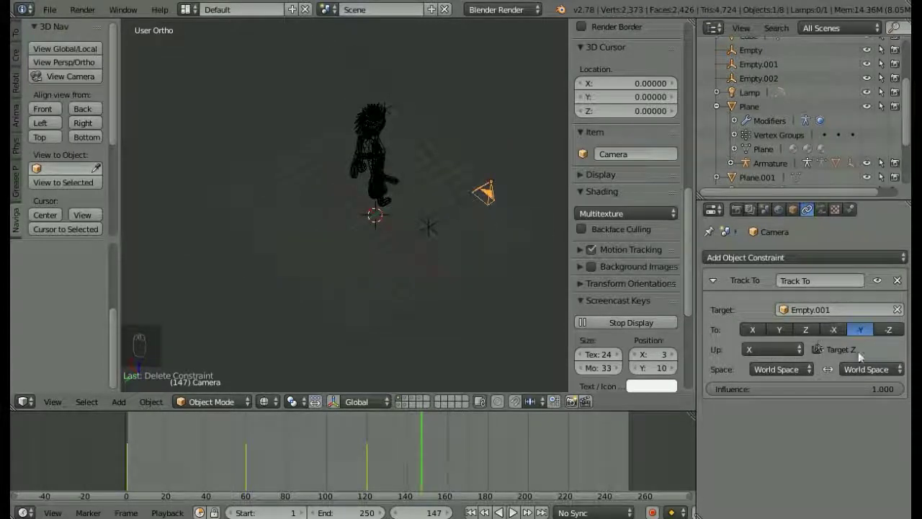
pyautogui.click(853, 358)
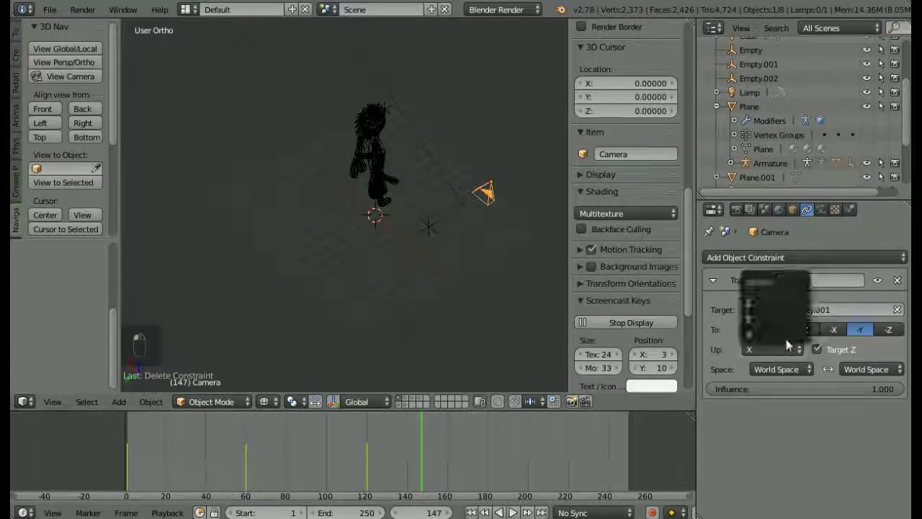
pyautogui.moveTo(790, 340); pyautogui.dragTo(777, 315)
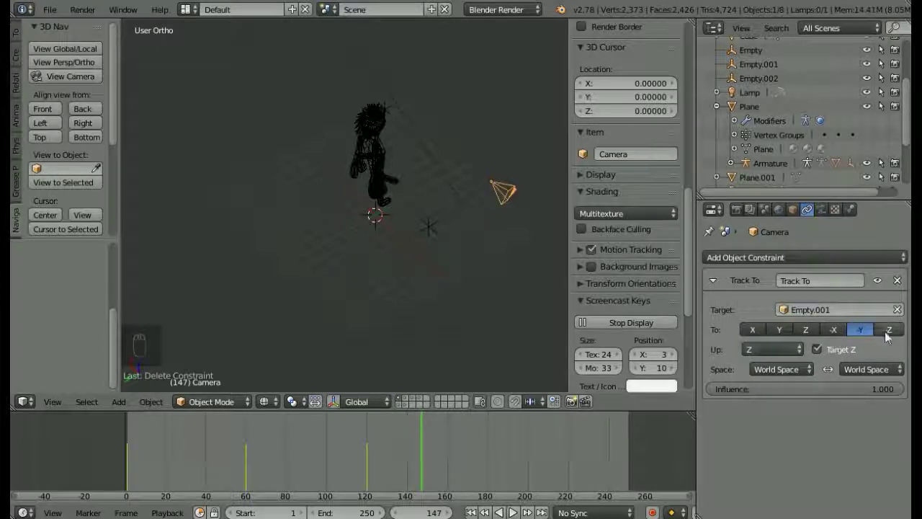
pyautogui.moveTo(784, 332); pyautogui.dragTo(828, 346)
pyautogui.middleClick(828, 345)
pyautogui.click(799, 352)
pyautogui.moveTo(790, 326); pyautogui.dragTo(789, 347)
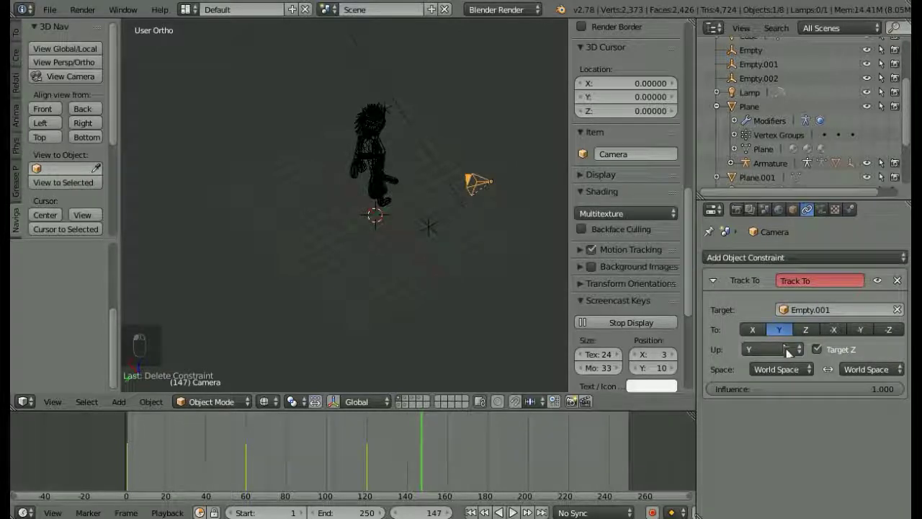
pyautogui.middleClick(798, 375)
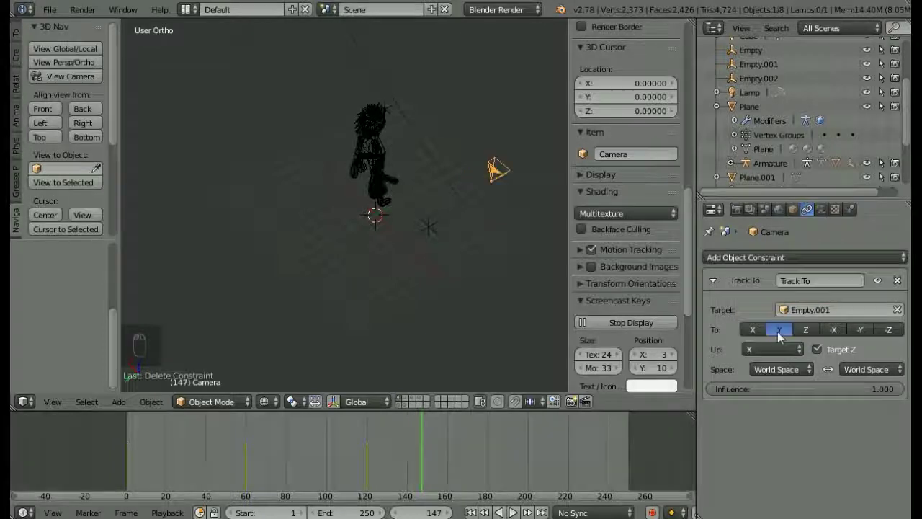
# - Settle on To: -Z, Up: Y with Target Z off so the camera aims at the empty
pyautogui.moveTo(504, 203); pyautogui.dragTo(519, 173)
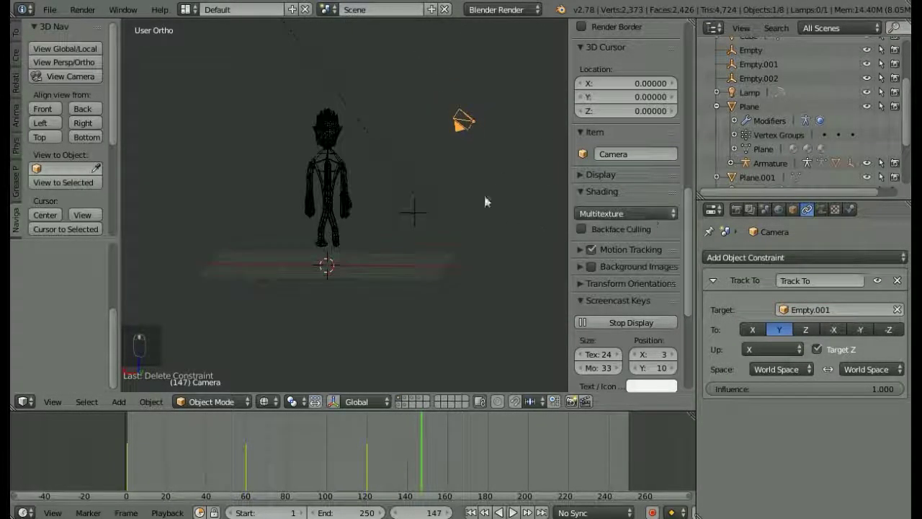
pyautogui.moveTo(485, 198); pyautogui.dragTo(826, 348)
pyautogui.moveTo(826, 348); pyautogui.dragTo(853, 331)
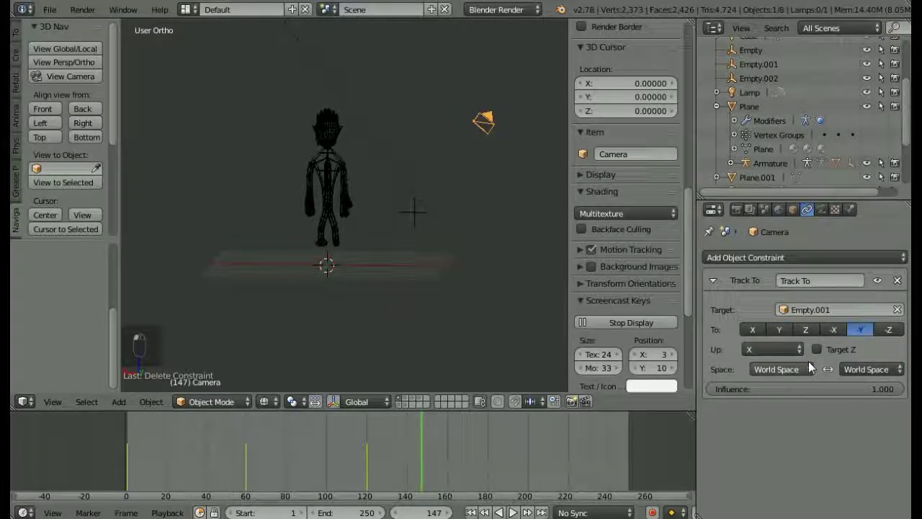
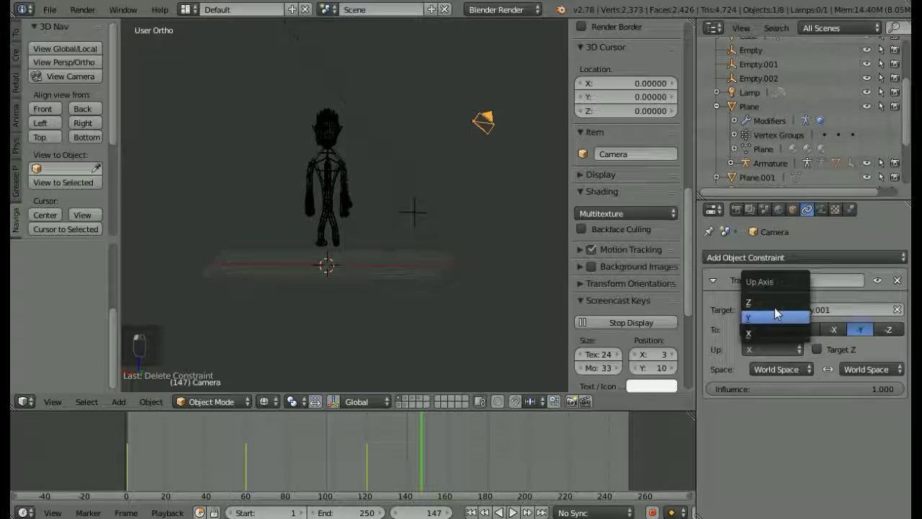
pyautogui.click(780, 309)
pyautogui.click(892, 336)
pyautogui.moveTo(806, 340); pyautogui.dragTo(404, 247)
pyautogui.moveTo(403, 246); pyautogui.dragTo(375, 256)
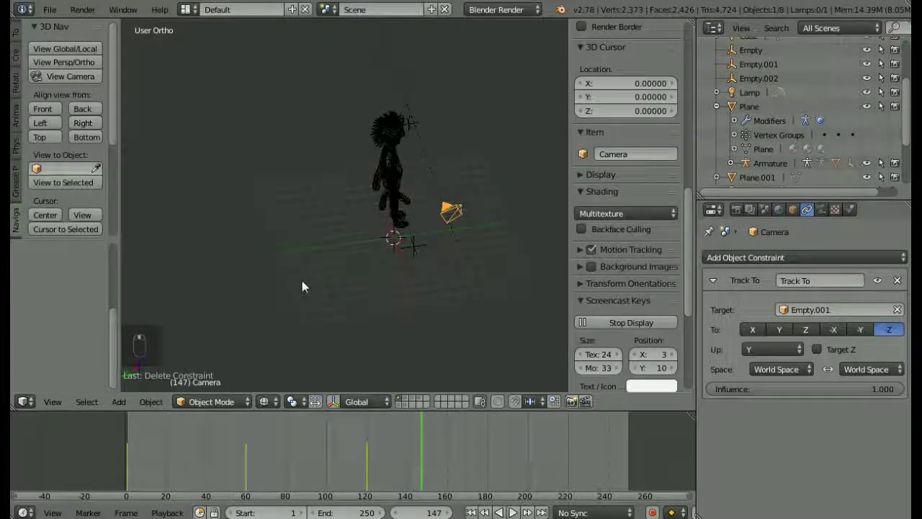
# - Look through the camera to confirm it centres on Empty.001 and go to frame 60
pyautogui.click(79, 83)
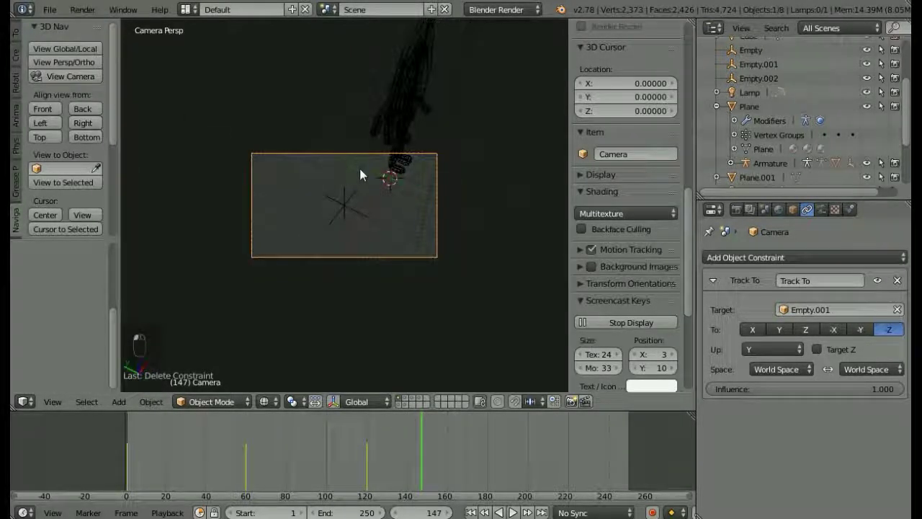
pyautogui.moveTo(353, 194); pyautogui.dragTo(431, 454)
pyautogui.moveTo(431, 454); pyautogui.dragTo(415, 447)
pyautogui.moveTo(415, 447); pyautogui.dragTo(387, 442)
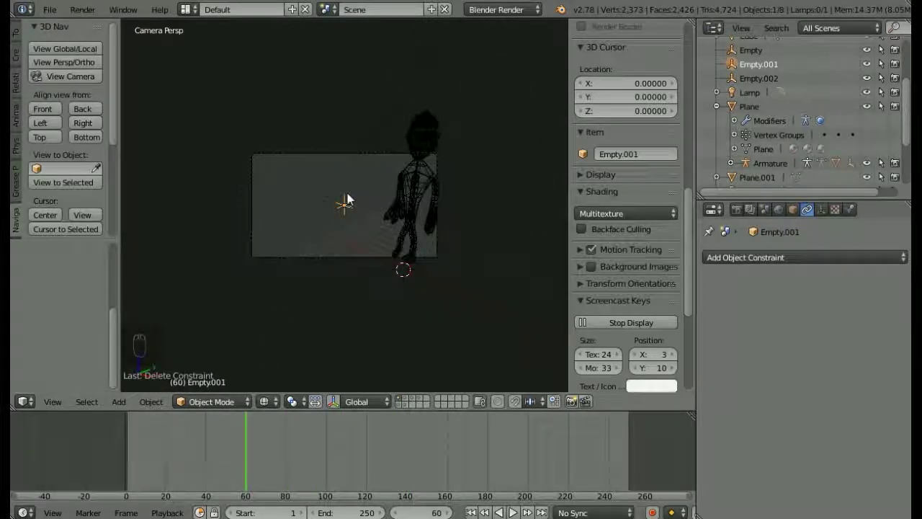
# - In Top view, shift Empty.001 along X to move the camera's aim point
pyautogui.click(51, 134)
pyautogui.moveTo(325, 216); pyautogui.dragTo(326, 162)
pyautogui.moveTo(327, 162); pyautogui.dragTo(344, 163)
pyautogui.moveTo(345, 164); pyautogui.dragTo(323, 165)
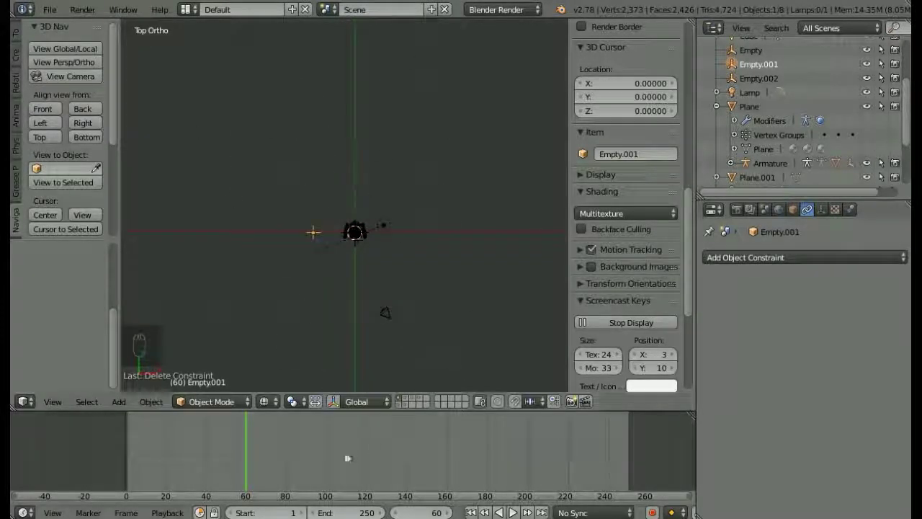
# - Select the camera and clear its existing rotation keyframes via Clear Keyframes
pyautogui.rightClick(393, 313)
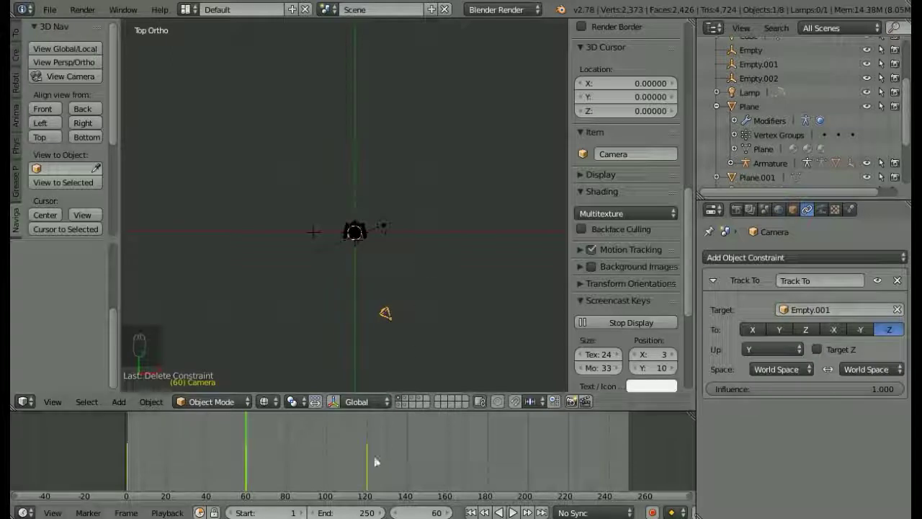
pyautogui.moveTo(372, 467); pyautogui.dragTo(669, 116)
pyautogui.middleClick(669, 116)
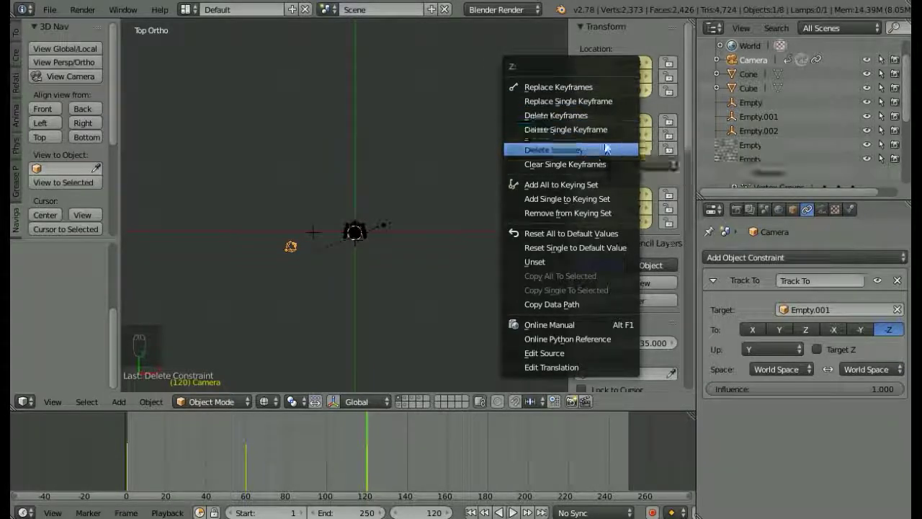
pyautogui.click(609, 148)
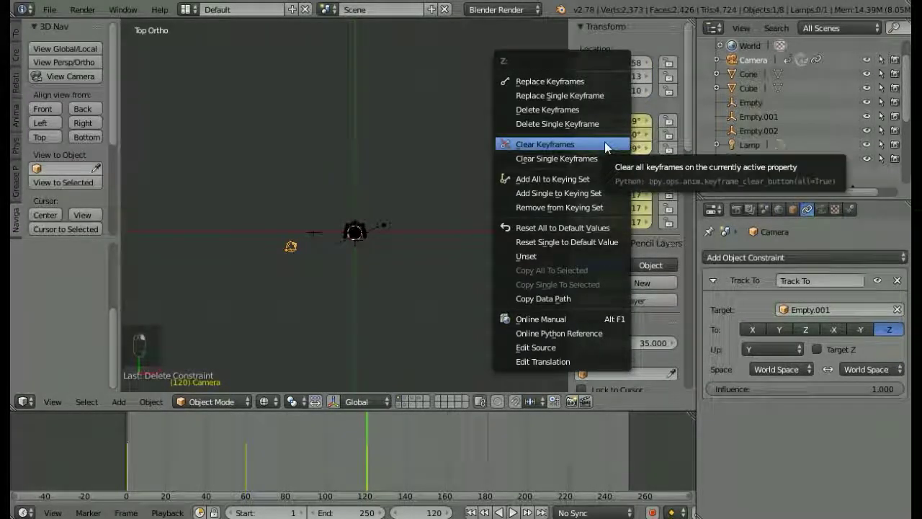
pyautogui.moveTo(644, 133); pyautogui.dragTo(633, 149)
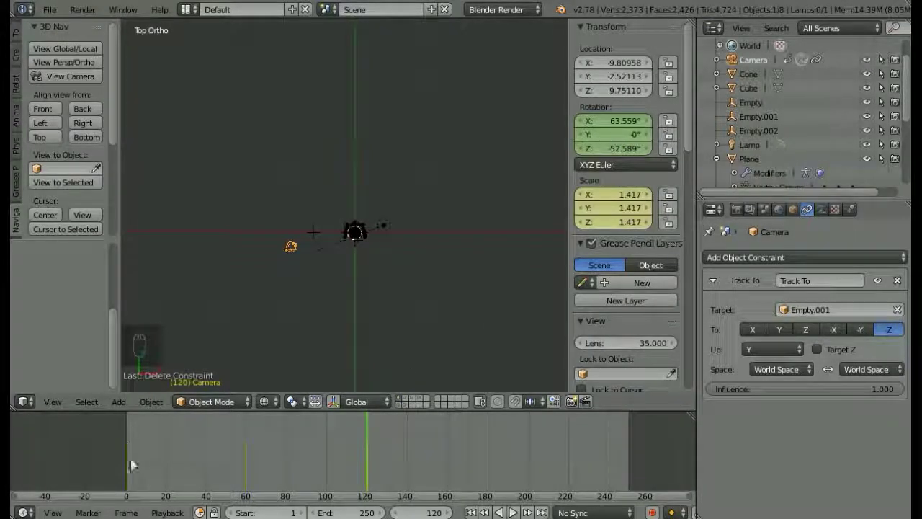
pyautogui.middleClick(608, 149)
pyautogui.moveTo(608, 149); pyautogui.dragTo(598, 160)
pyautogui.moveTo(597, 161); pyautogui.dragTo(629, 221)
pyautogui.rightClick(629, 221)
pyautogui.moveTo(629, 221); pyautogui.dragTo(617, 183)
pyautogui.rightClick(618, 183)
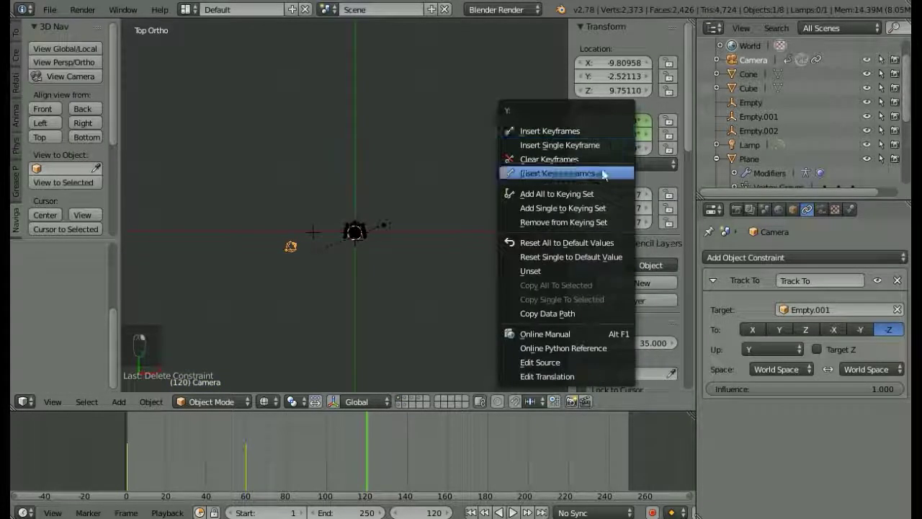
pyautogui.rightClick(601, 162)
# - Orbit the view around the character to check the constrained camera
pyautogui.moveTo(600, 155); pyautogui.dragTo(292, 272)
pyautogui.moveTo(601, 137); pyautogui.dragTo(575, 145)
pyautogui.moveTo(355, 246); pyautogui.dragTo(302, 266)
pyautogui.moveTo(332, 246); pyautogui.dragTo(387, 209)
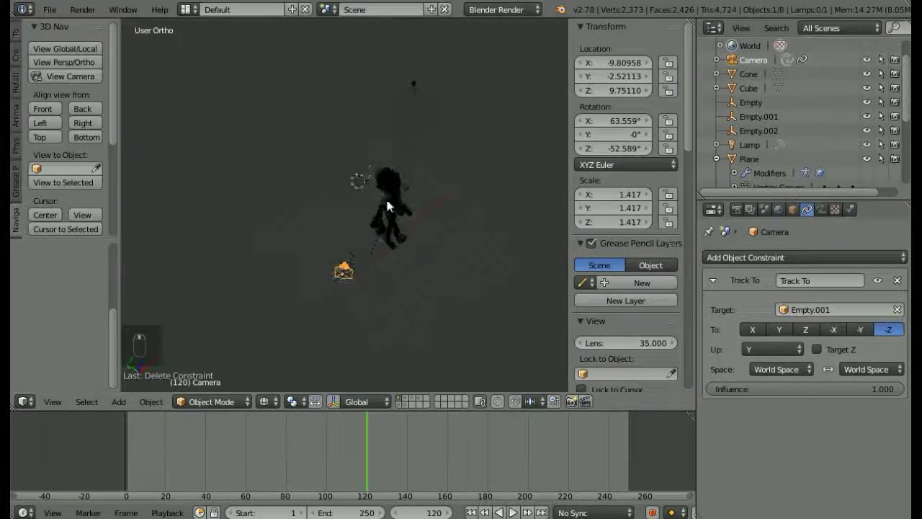
# - Centre Empty.001 over the character in top and front views and raise it to about 9 units
pyautogui.moveTo(378, 265); pyautogui.dragTo(53, 143)
pyautogui.click(178, 184)
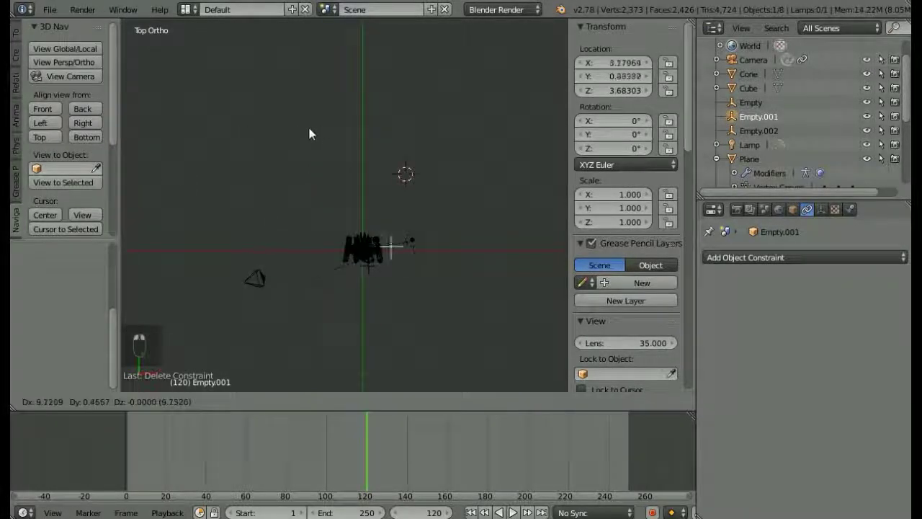
pyautogui.click(286, 133)
pyautogui.rightClick(284, 132)
pyautogui.moveTo(141, 110); pyautogui.dragTo(54, 109)
pyautogui.click(54, 109)
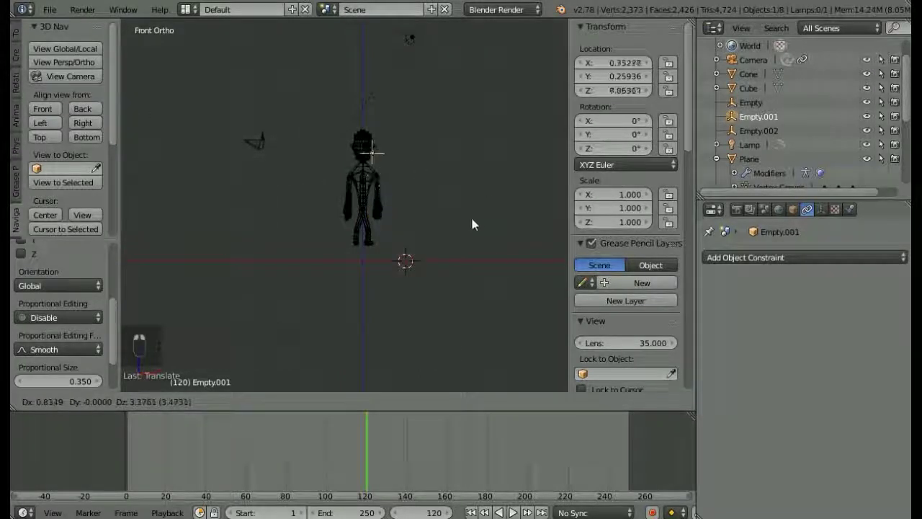
pyautogui.moveTo(53, 94); pyautogui.dragTo(53, 82)
pyautogui.moveTo(387, 200); pyautogui.dragTo(402, 183)
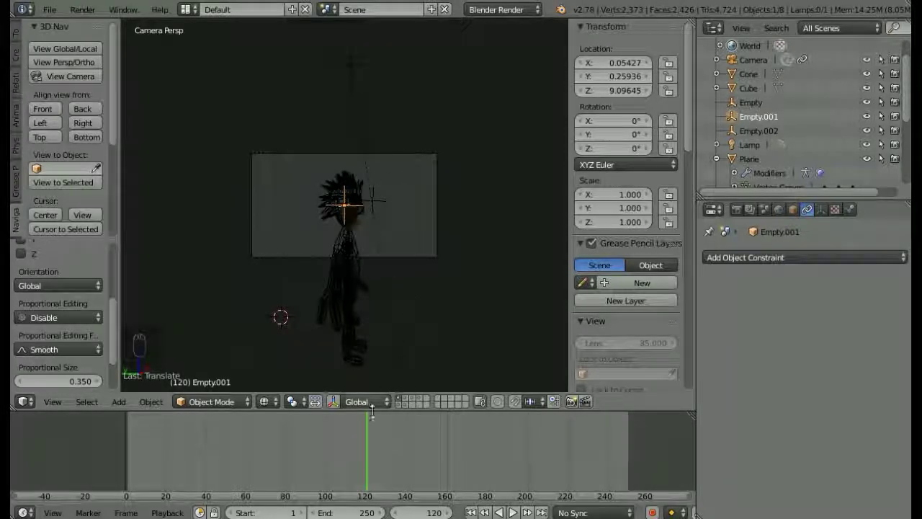
# - At frame 1, keyframe the camera's starting position with a LocRot key
pyautogui.moveTo(372, 433); pyautogui.dragTo(291, 453)
pyautogui.moveTo(372, 433); pyautogui.dragTo(291, 453)
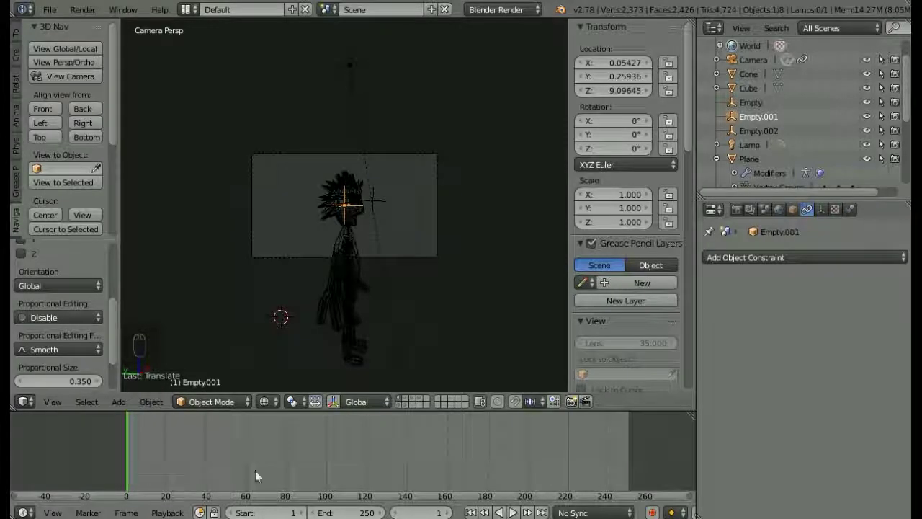
pyautogui.moveTo(391, 159); pyautogui.dragTo(363, 319)
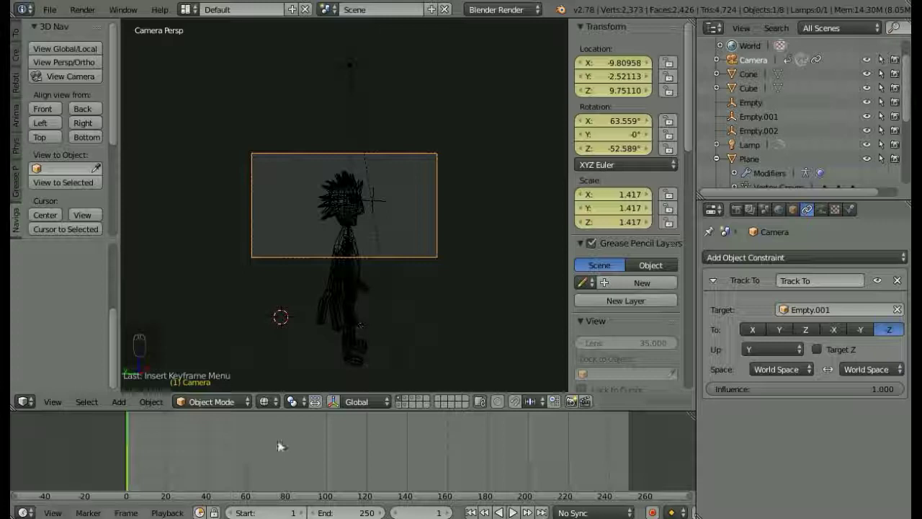
# - Keyframe the camera at frame 80 on the character's right, then jump to frame 141
pyautogui.moveTo(290, 452); pyautogui.dragTo(57, 137)
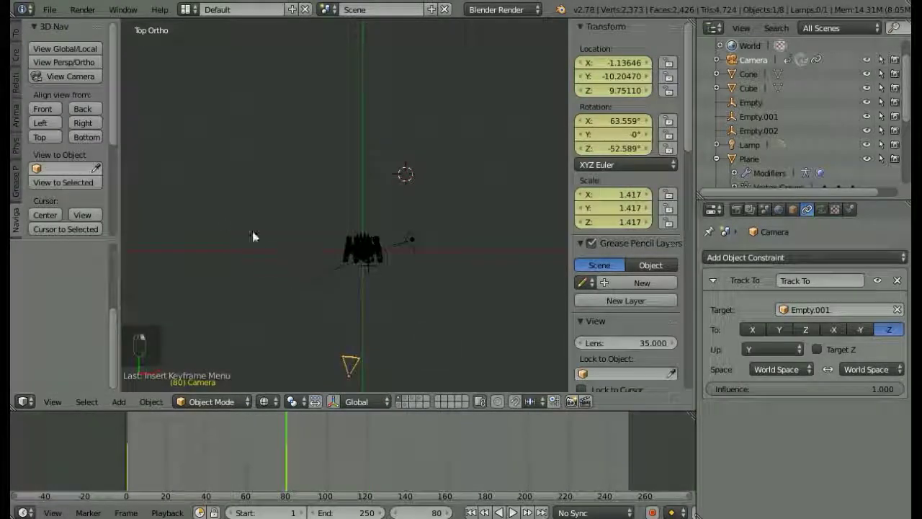
pyautogui.moveTo(375, 208); pyautogui.dragTo(386, 131)
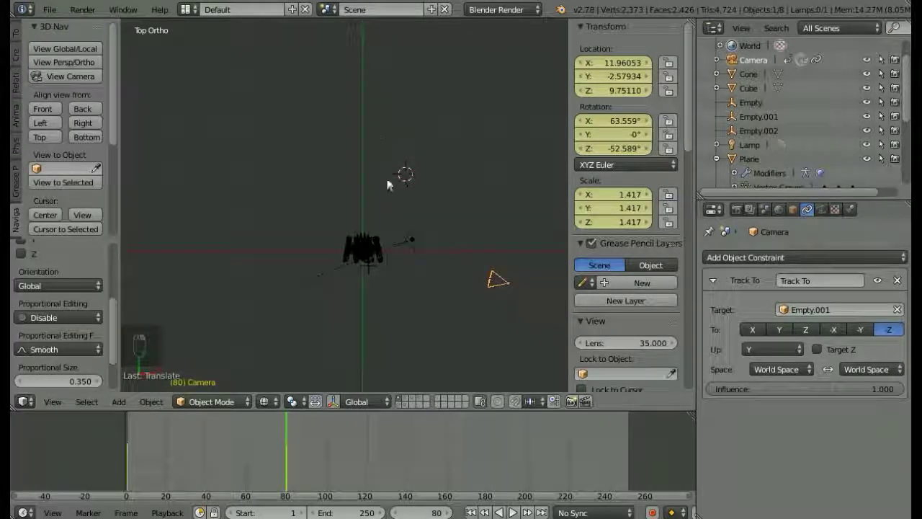
pyautogui.rightClick(469, 158)
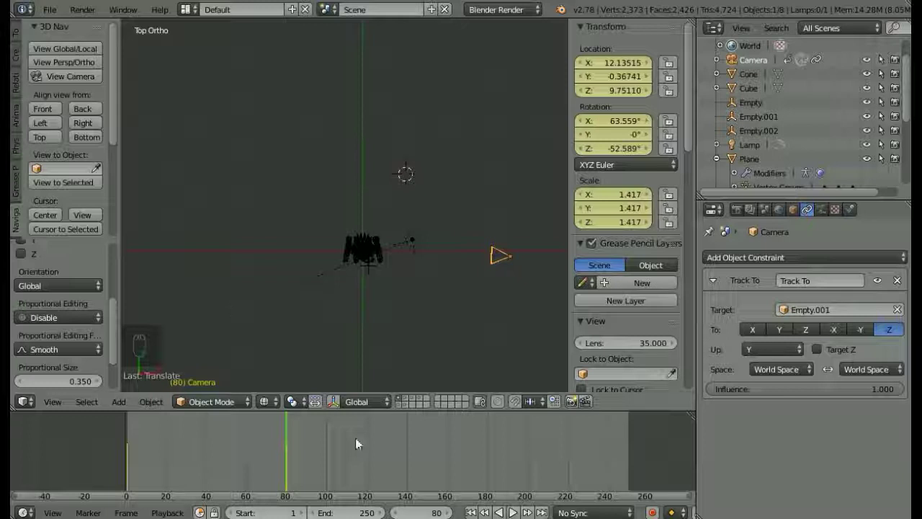
pyautogui.moveTo(414, 459); pyautogui.dragTo(427, 372)
# - Keyframe the camera further round at frames 141 and 201 on the character's left, then return to frame 0
pyautogui.moveTo(548, 192); pyautogui.dragTo(148, 209)
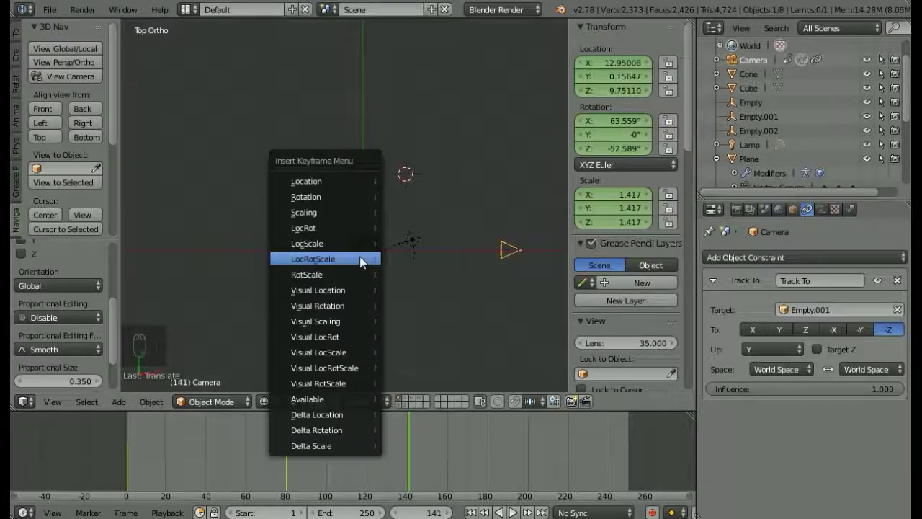
pyautogui.moveTo(531, 319); pyautogui.dragTo(387, 164)
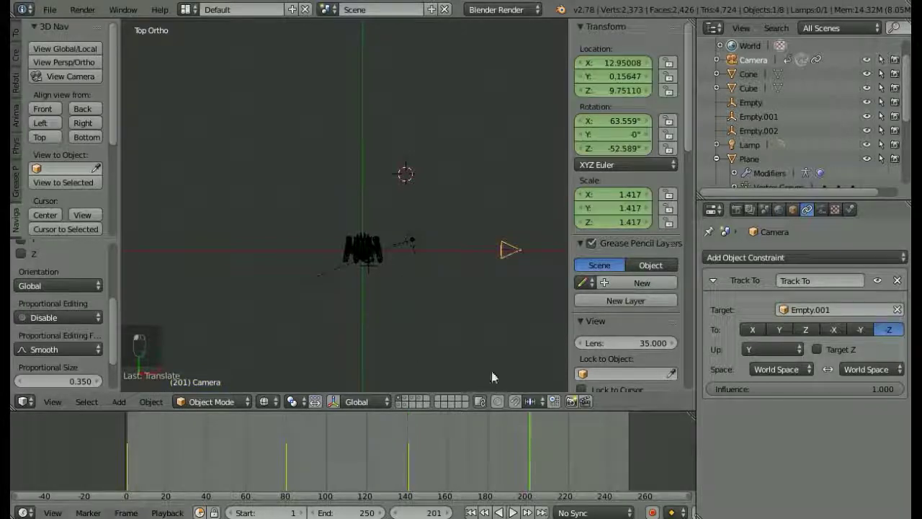
pyautogui.rightClick(478, 197)
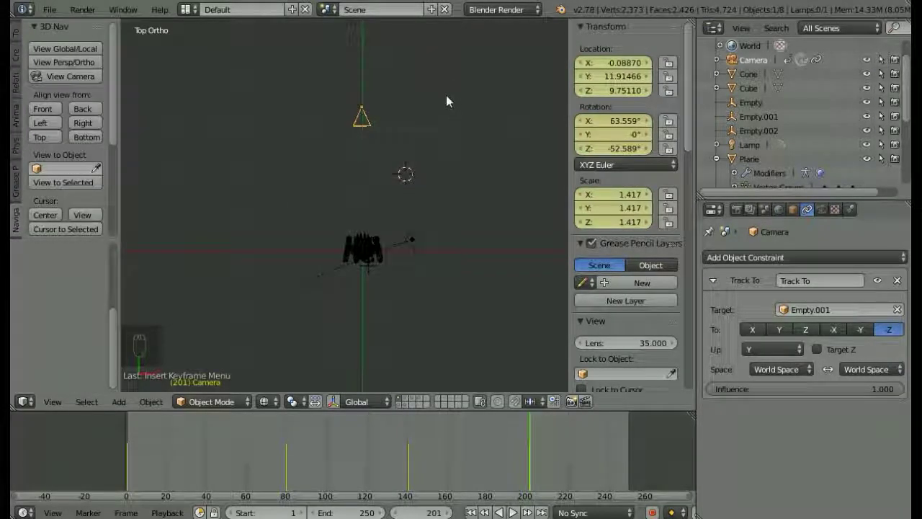
pyautogui.moveTo(393, 89); pyautogui.dragTo(309, 224)
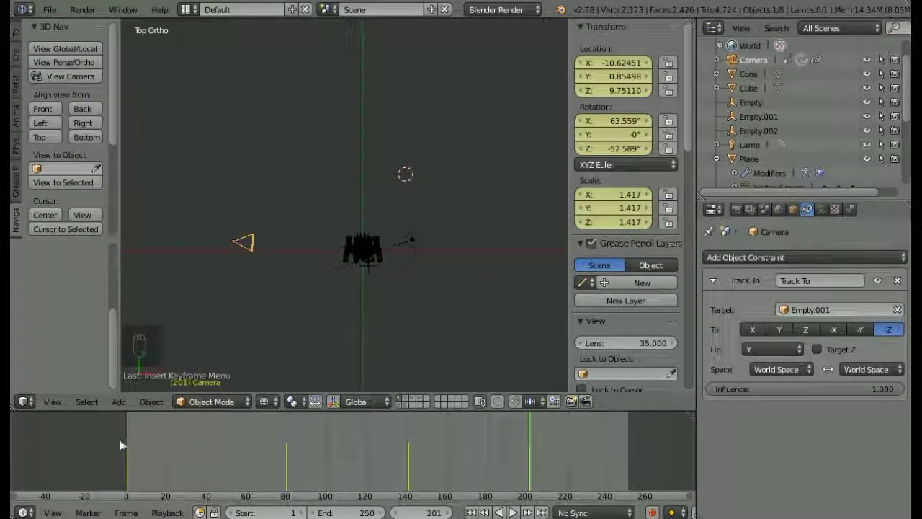
pyautogui.moveTo(122, 438); pyautogui.dragTo(74, 71)
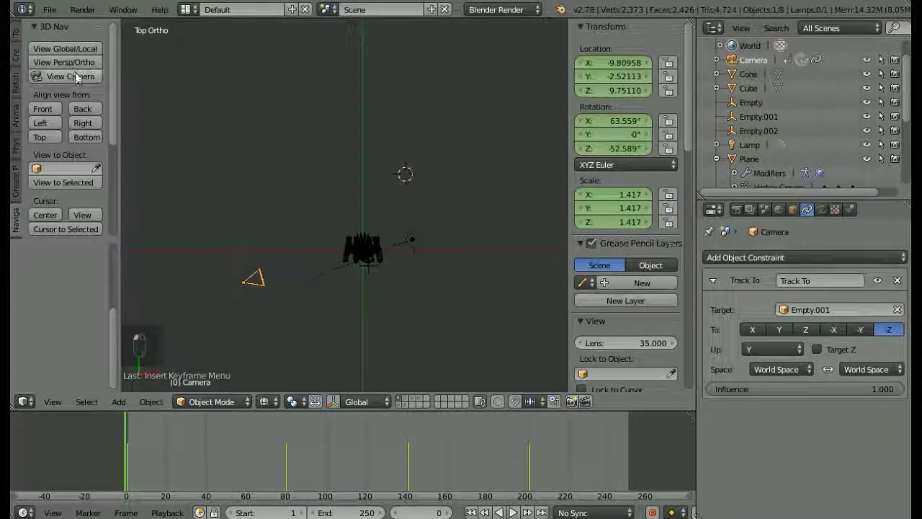
# - Play the orbit animation while looking through the tracking camera
pyautogui.moveTo(345, 363); pyautogui.dragTo(500, 505)
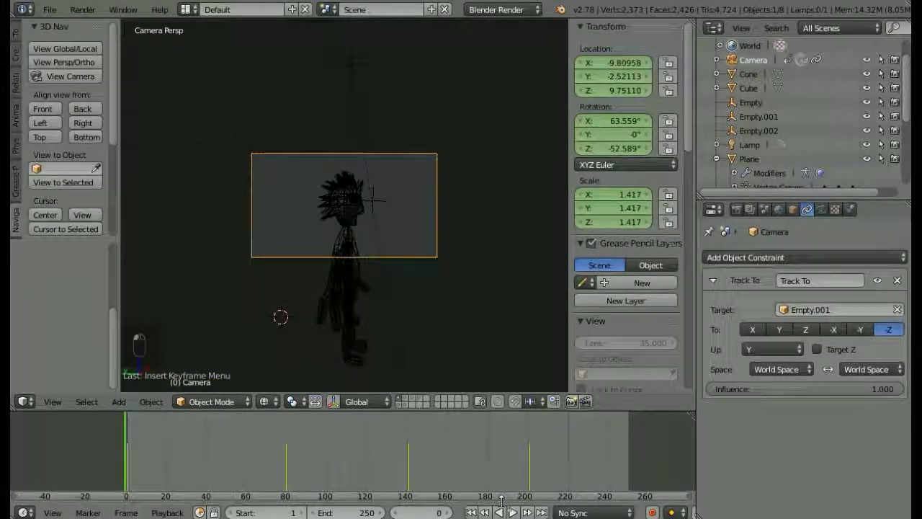
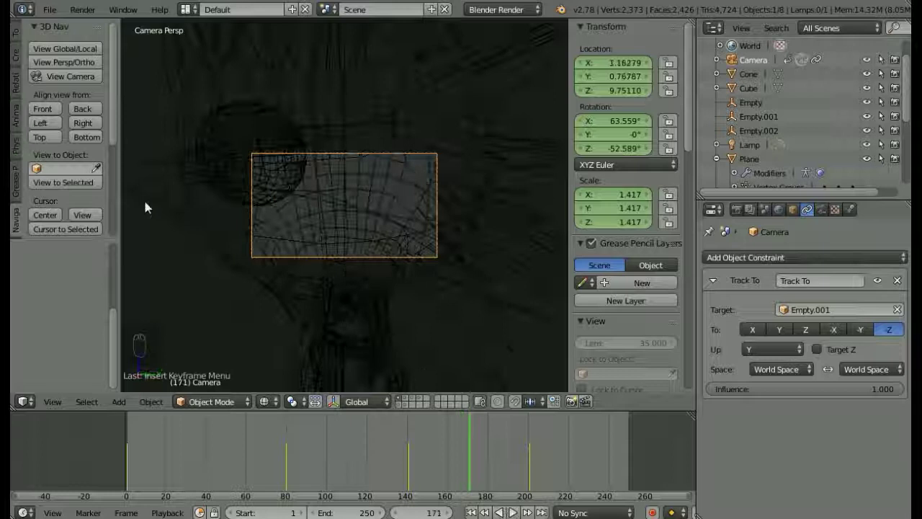
# - Scrub and play the orbit in top view to find the rough stretch near frame 171
pyautogui.moveTo(61, 139); pyautogui.dragTo(501, 454)
pyautogui.middleClick(501, 455)
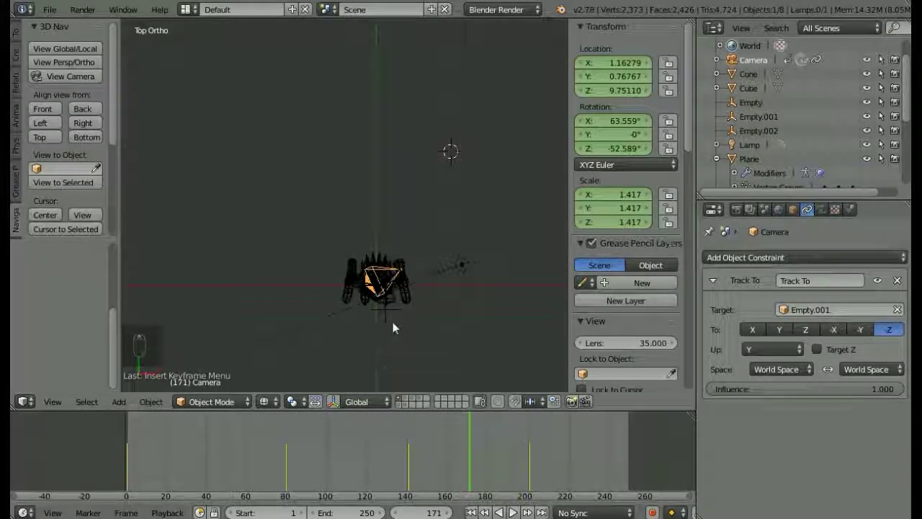
pyautogui.rightClick(396, 322)
pyautogui.rightClick(480, 445)
pyautogui.moveTo(478, 442); pyautogui.dragTo(446, 443)
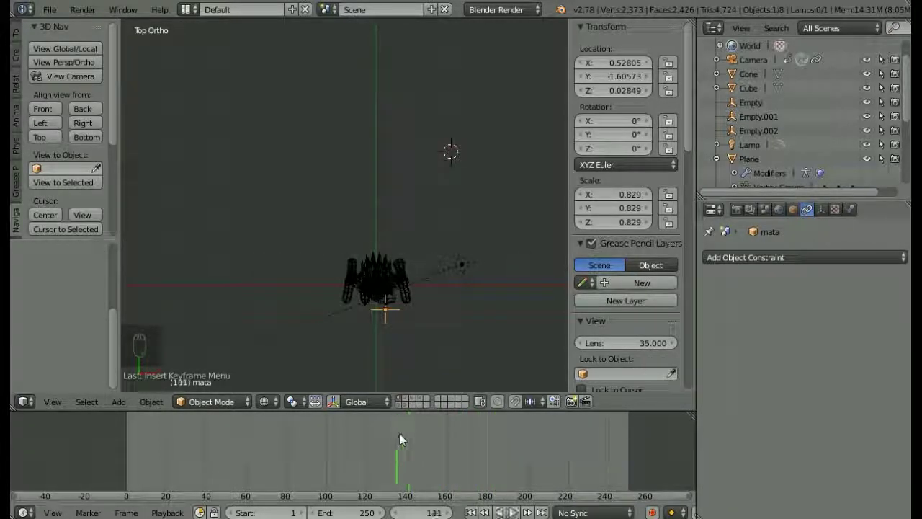
pyautogui.moveTo(410, 446); pyautogui.dragTo(455, 443)
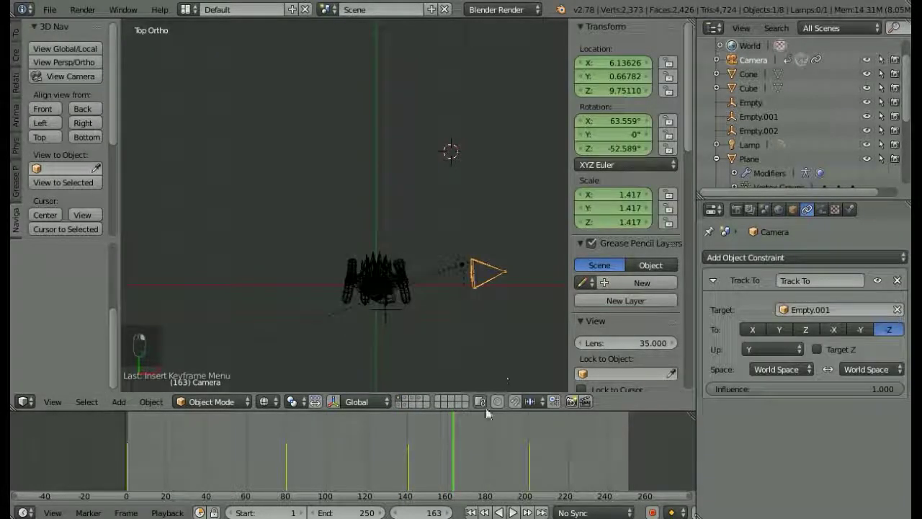
pyautogui.click(537, 442)
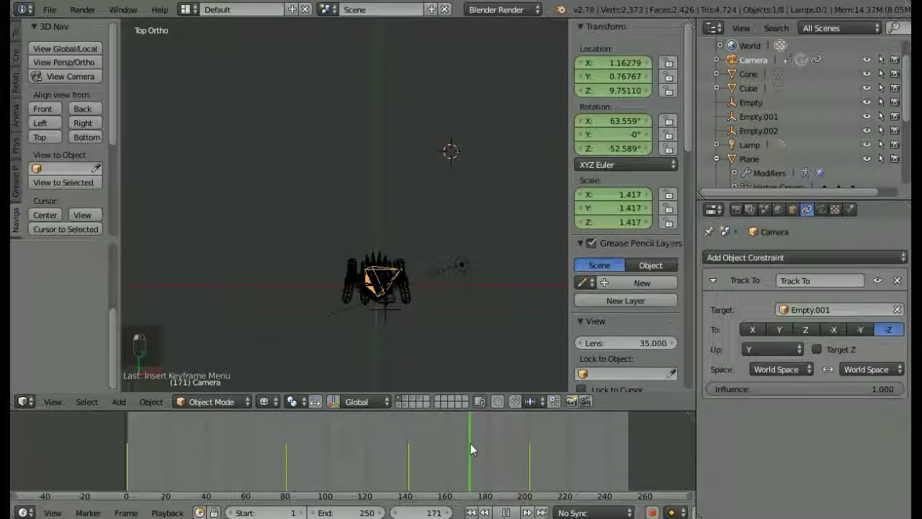
# - Keyframe the camera behind the character at frame 171 and look through the camera again
pyautogui.moveTo(482, 319); pyautogui.dragTo(479, 275)
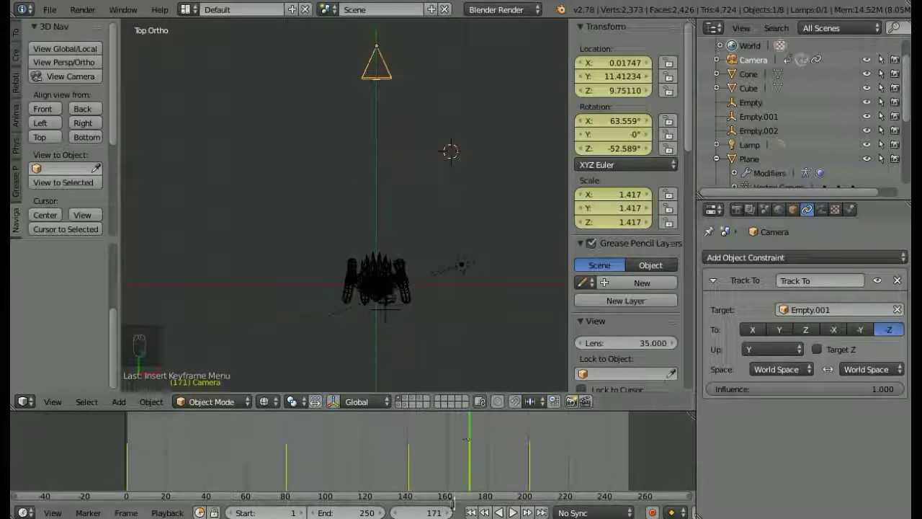
pyautogui.moveTo(472, 453); pyautogui.dragTo(315, 453)
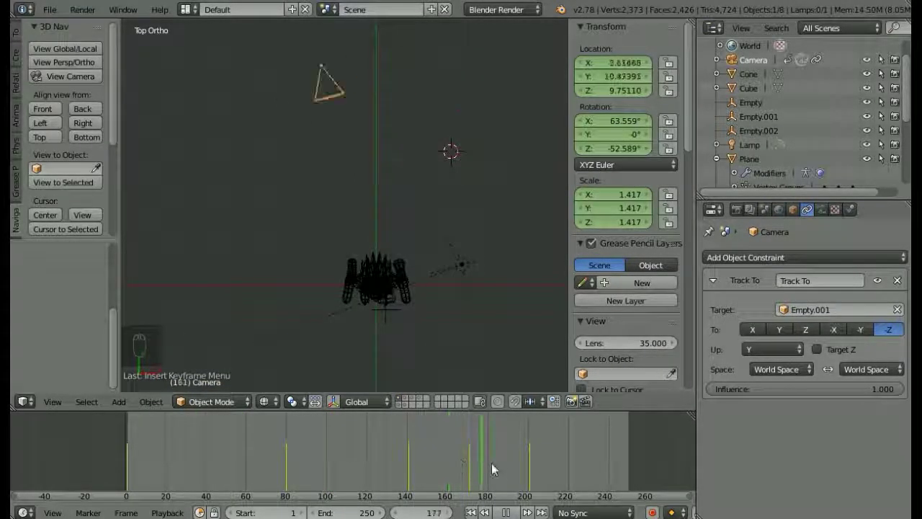
pyautogui.click(92, 85)
# - Play the finished orbit to frame 234 in camera view, then select the character's armature
pyautogui.click(163, 434)
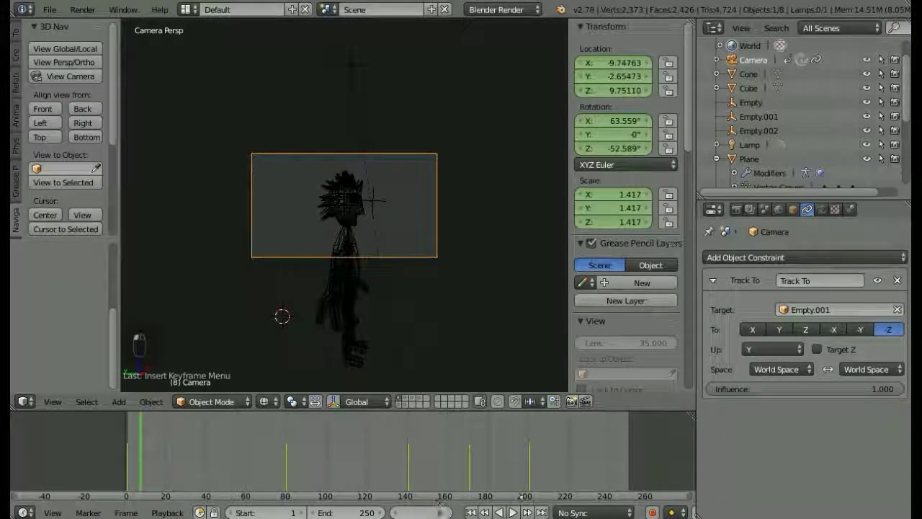
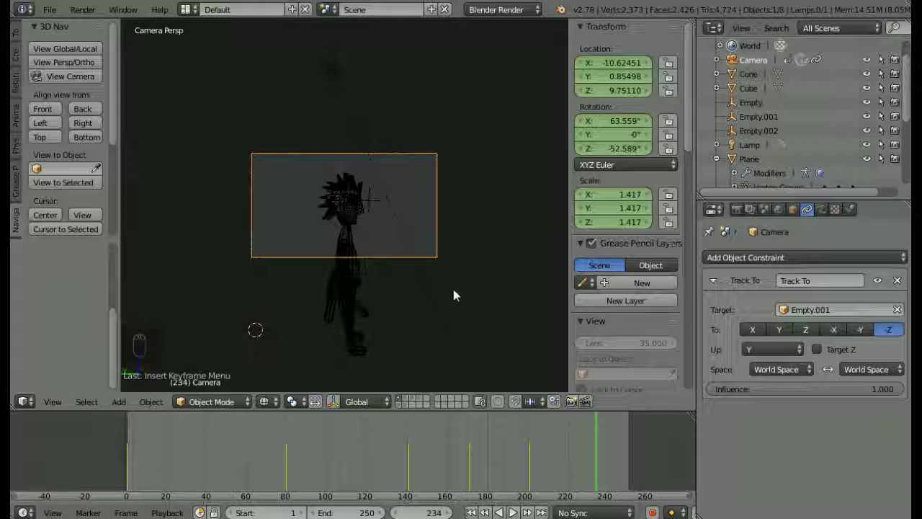
pyautogui.moveTo(353, 297); pyautogui.dragTo(227, 410)
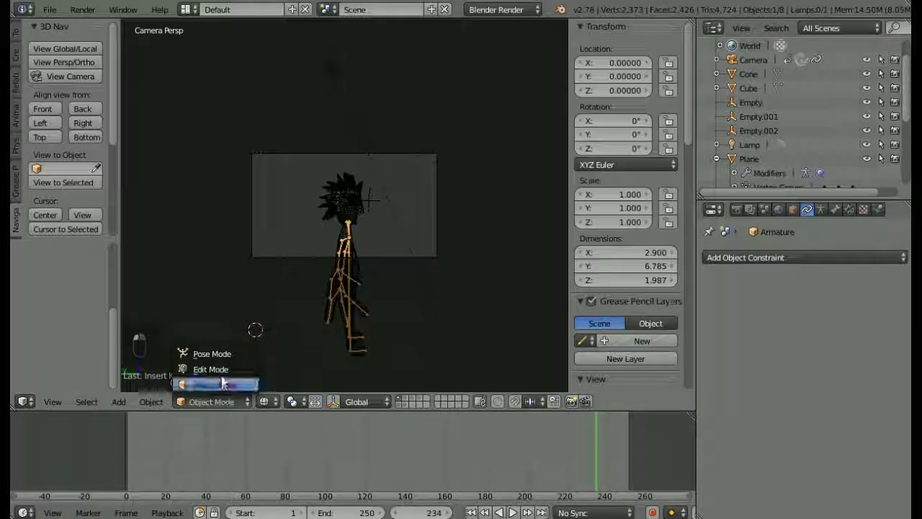